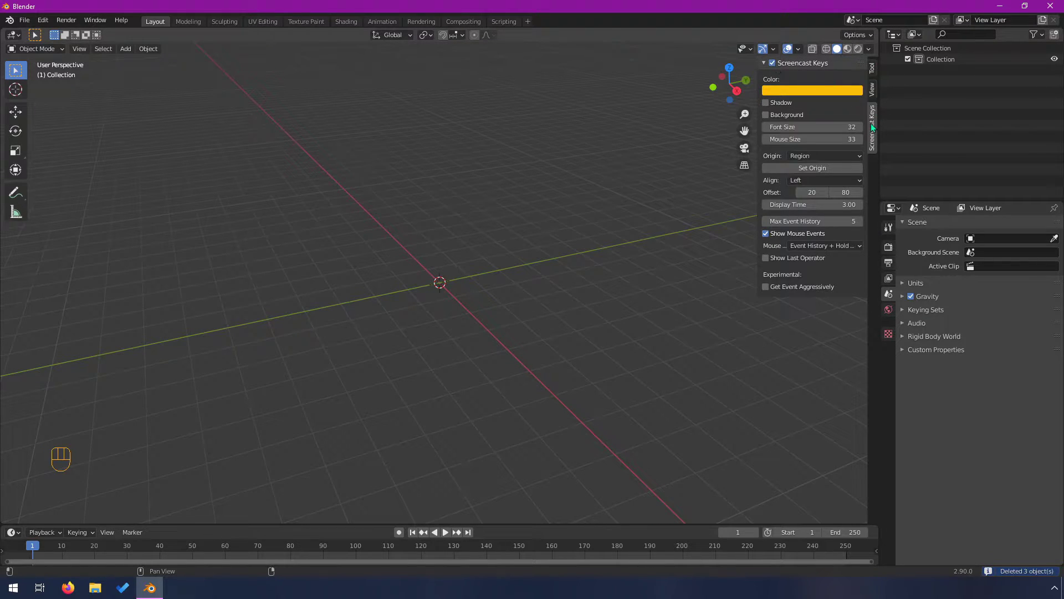
# - Switch the sidebar to the Tool tab before adding the cylinder
pyautogui.click(881, 71)
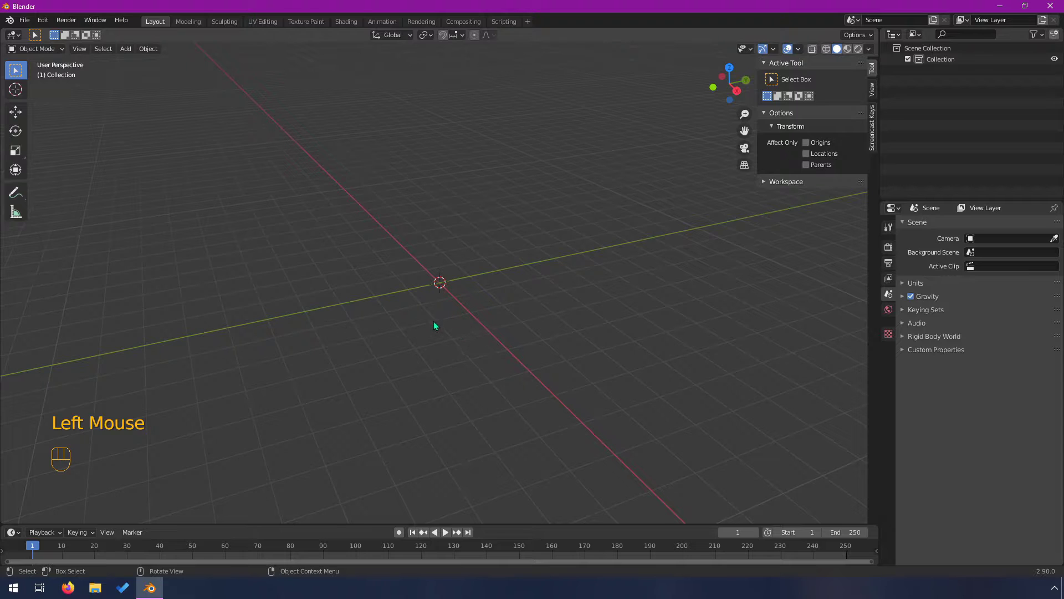
pyautogui.scroll(3)
pyautogui.scroll(-3)
# - Add a Mesh > Cylinder via Shift+A, frame it, and enter Edit Mode on it
pyautogui.press('shift+a')
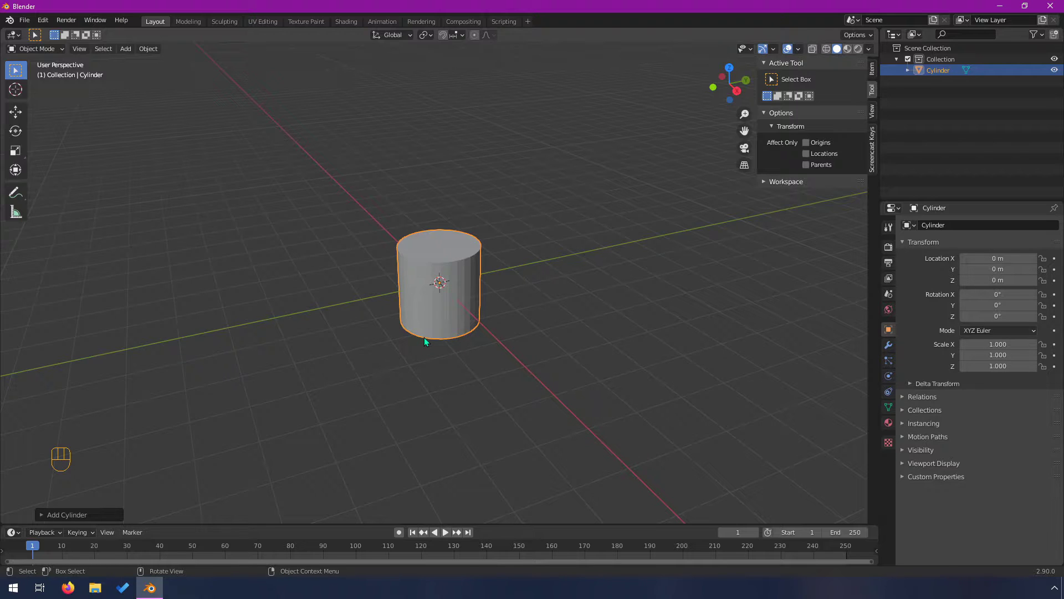
pyautogui.moveTo(435, 342); pyautogui.dragTo(457, 352)
pyautogui.scroll(3)
pyautogui.middleClick(469, 323)
pyautogui.scroll(3)
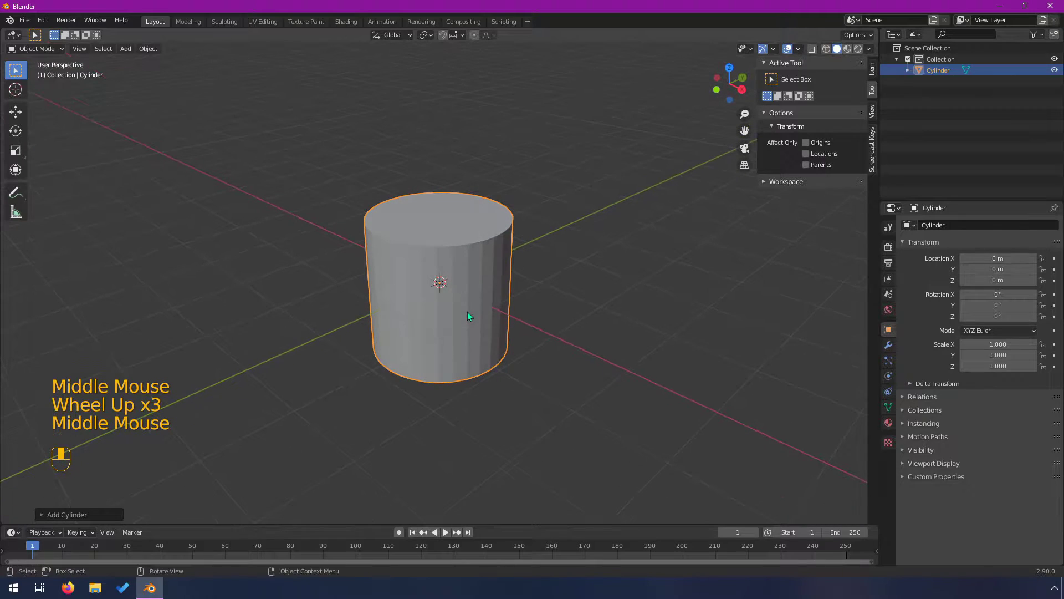
pyautogui.press('Tab')
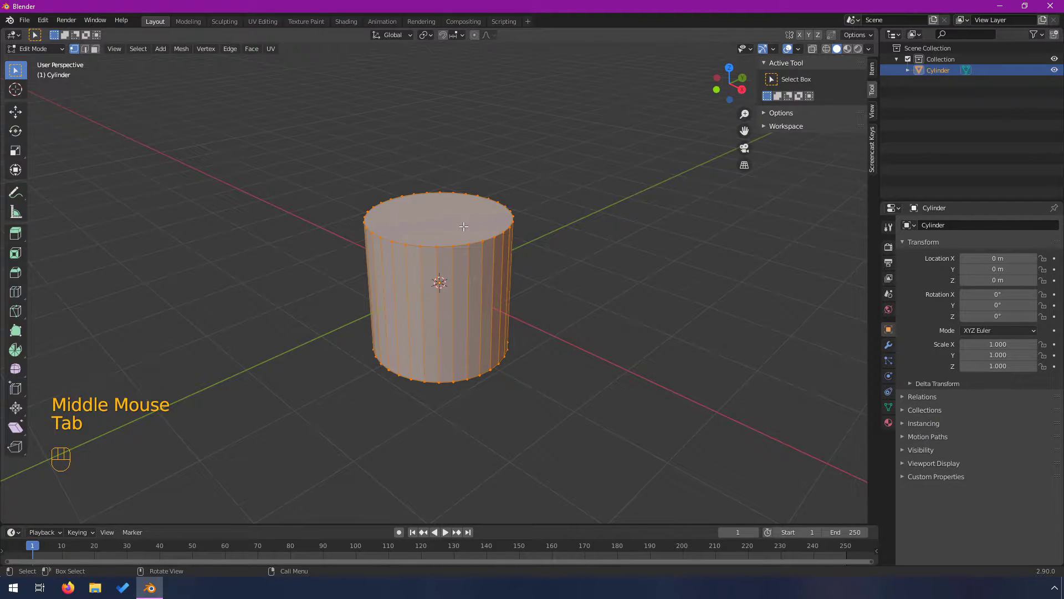
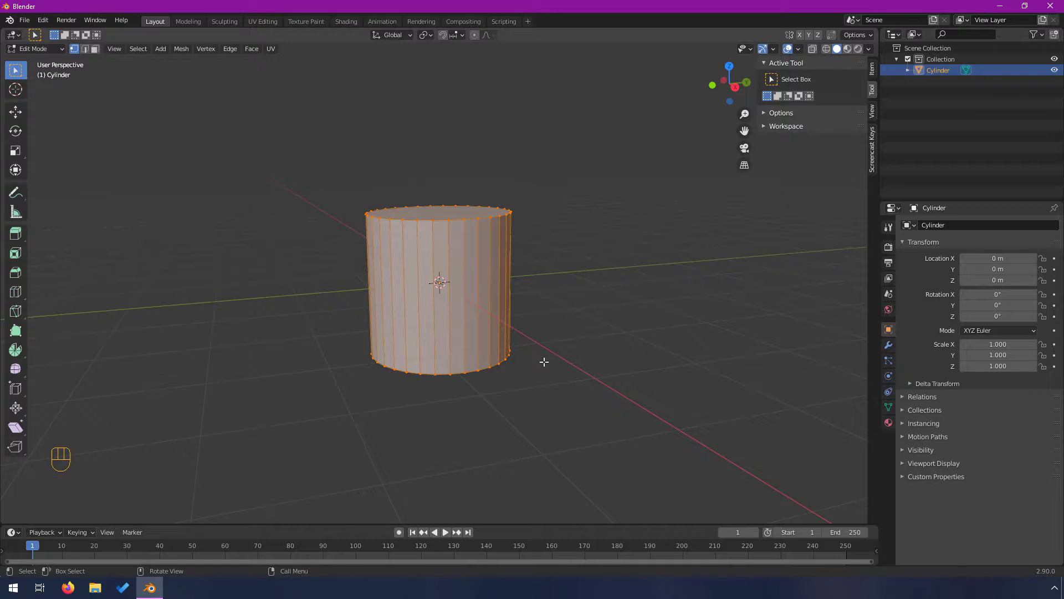
# - Select all of the cylinder's mesh and move it up along Z so its base rests at the origin
pyautogui.press('Tab')
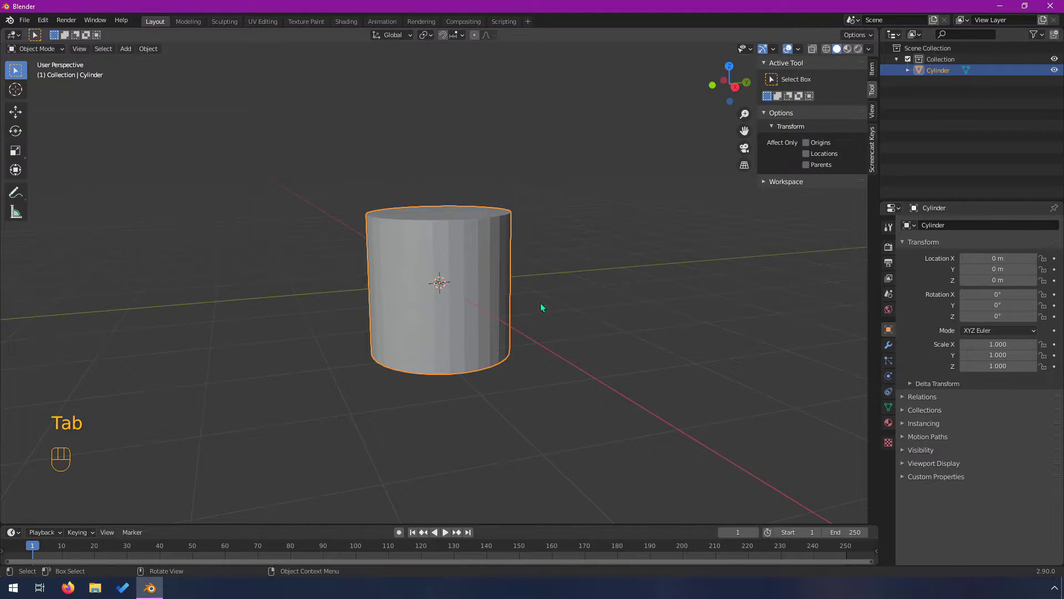
pyautogui.press('Tab')
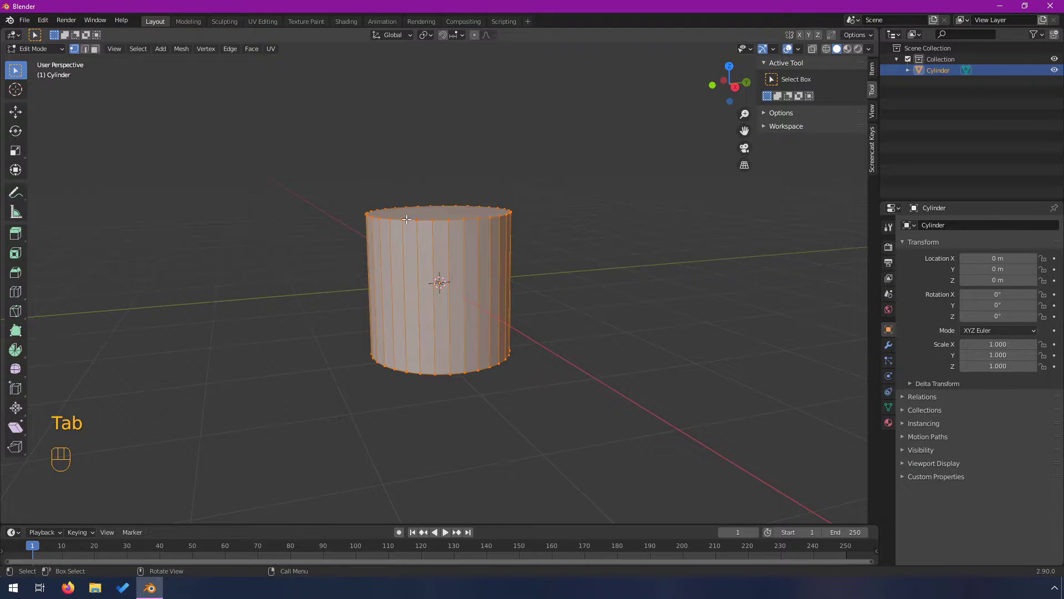
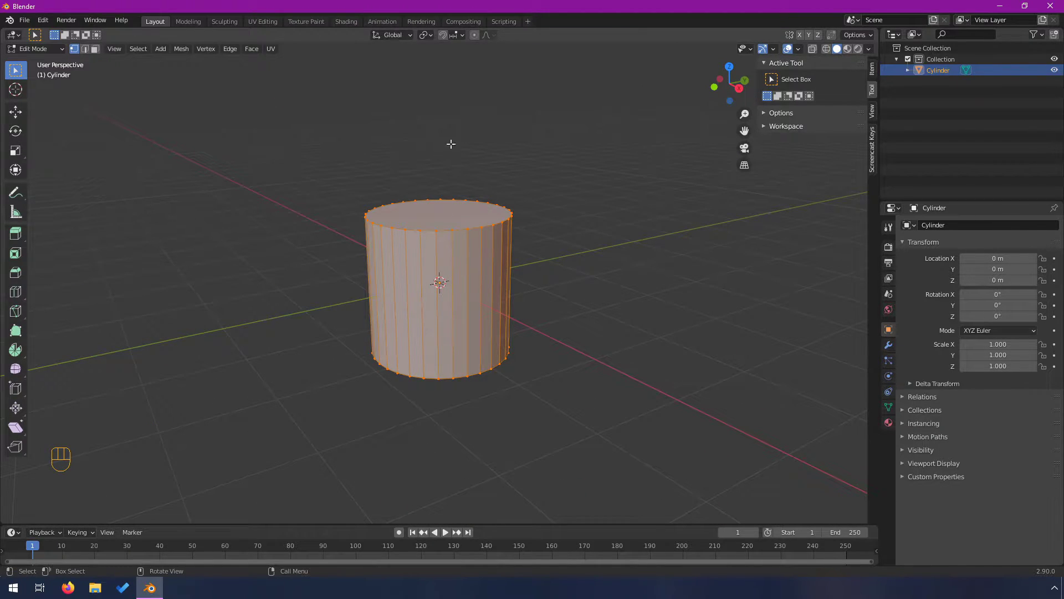
pyautogui.press('a')
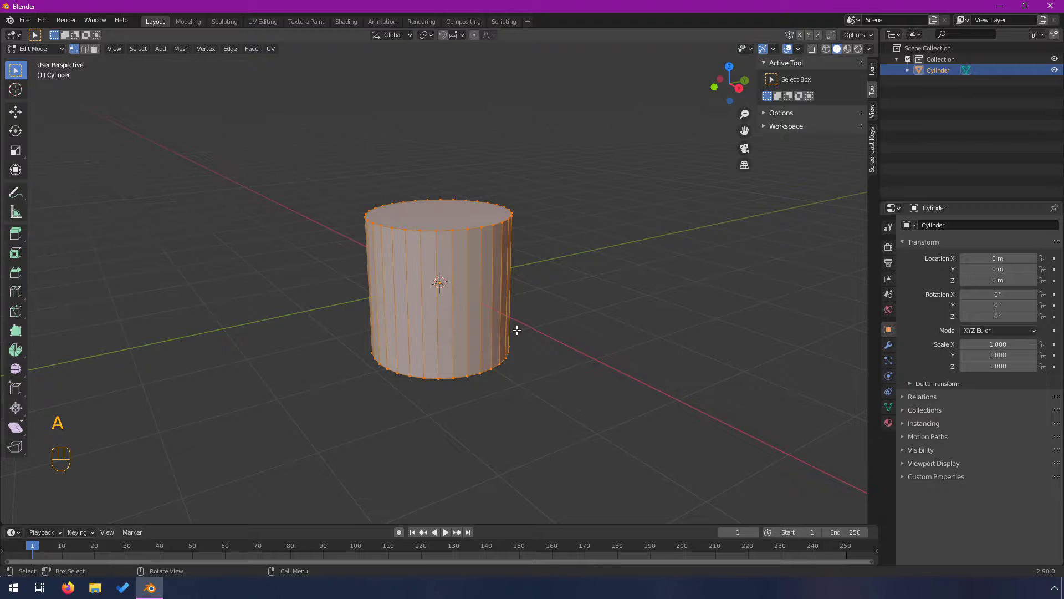
pyautogui.press('alt+a')
pyautogui.press('a')
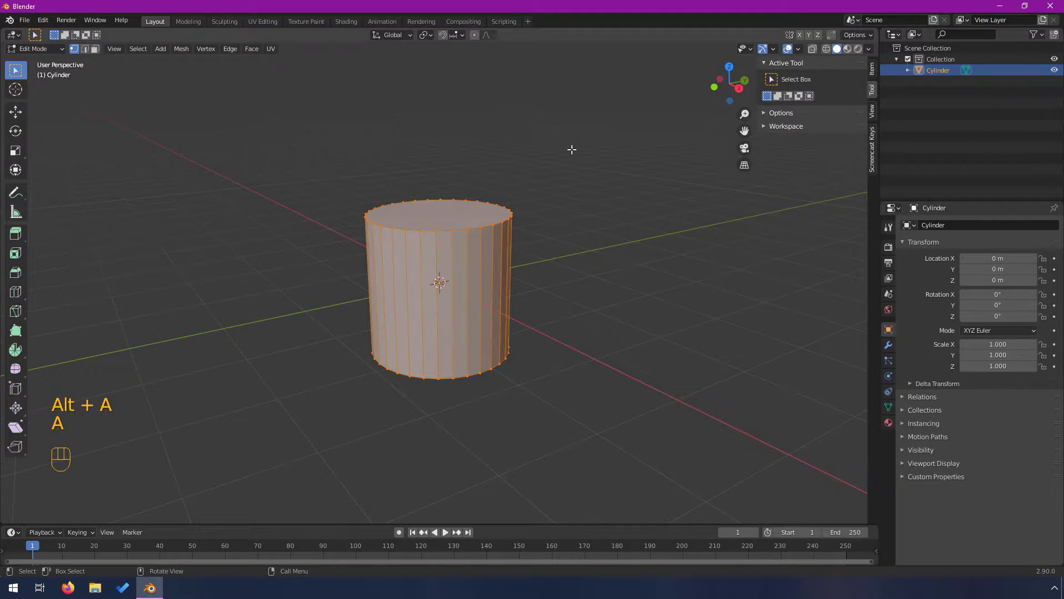
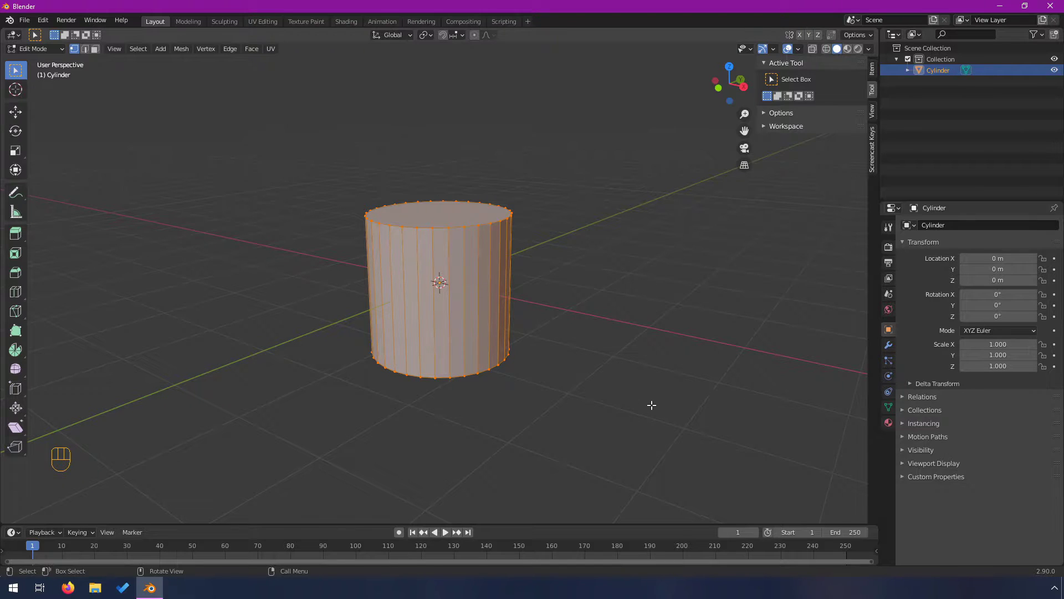
pyautogui.press('g')
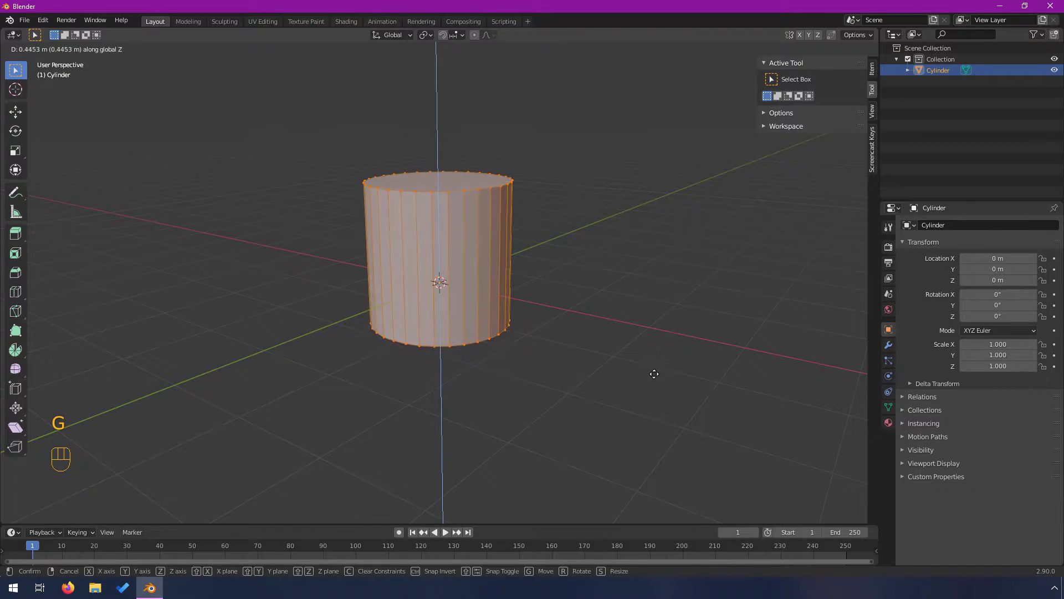
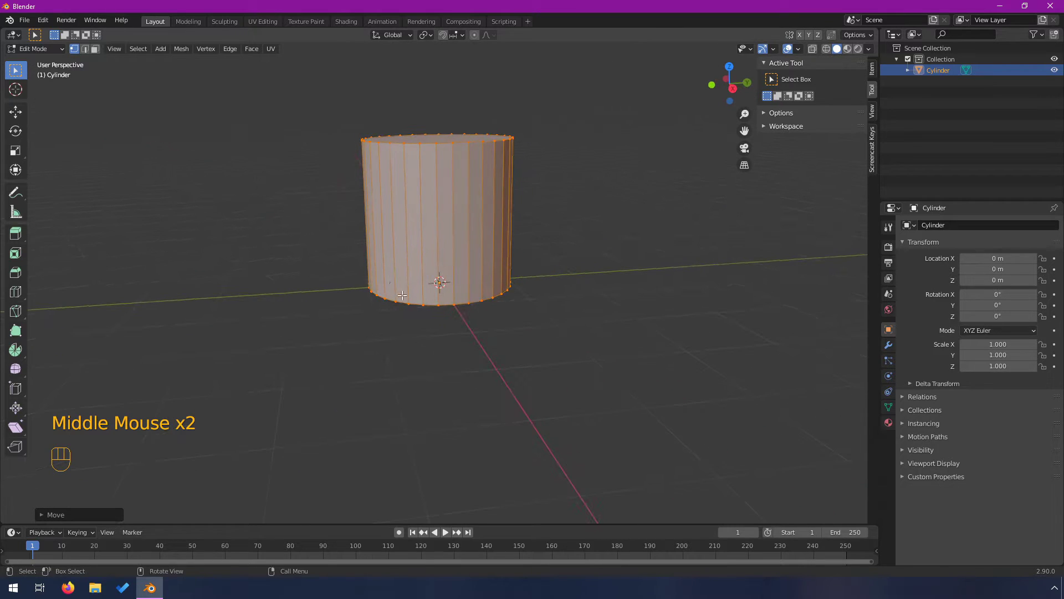
# - Pull the cylinder's top face upward along Z to make it a tall battery body, then frame its top
pyautogui.scroll(-3)
pyautogui.scroll(3)
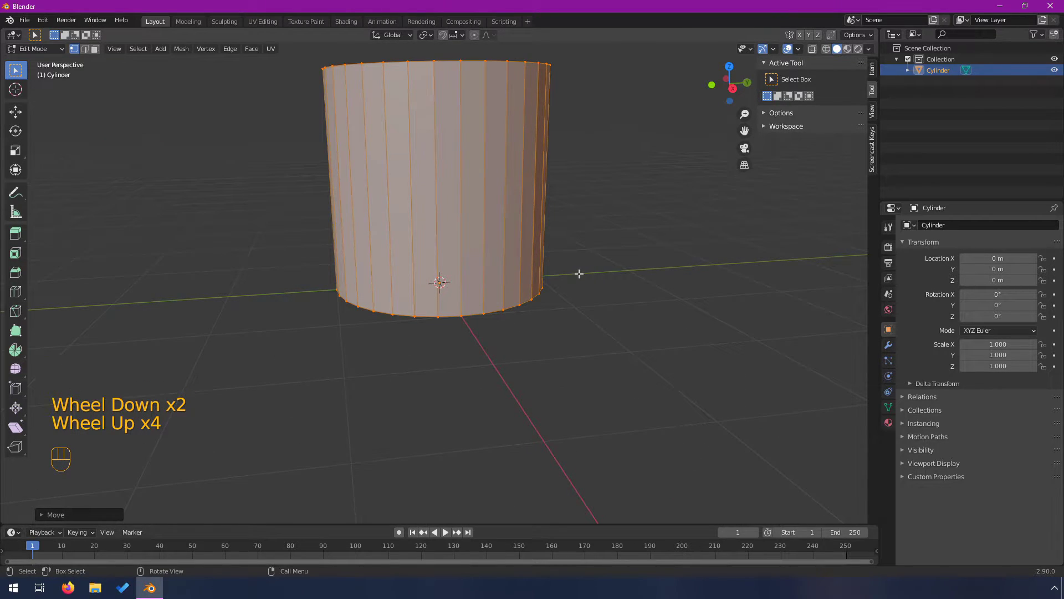
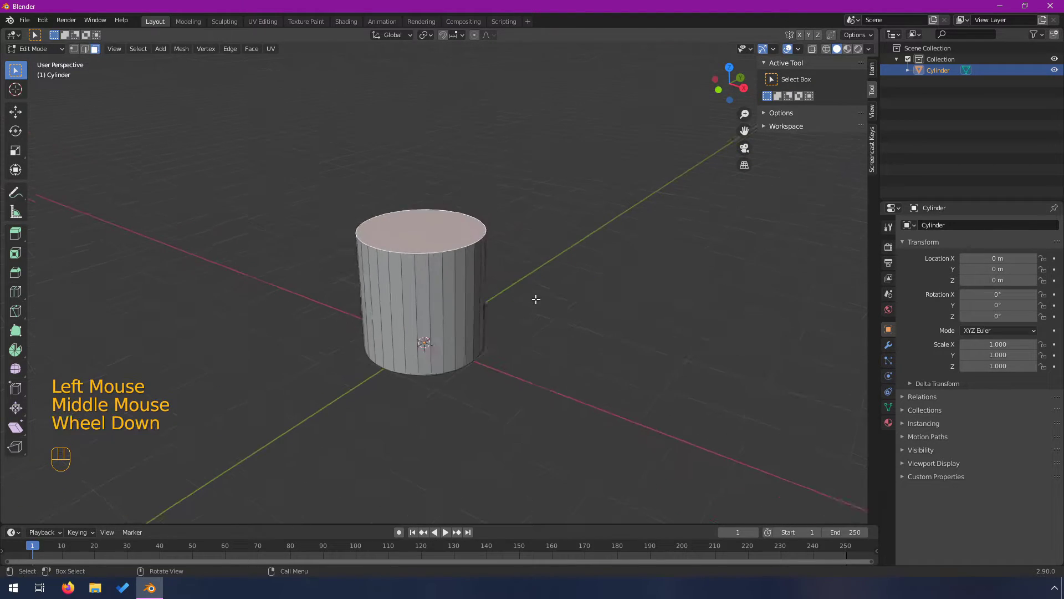
pyautogui.press('g')
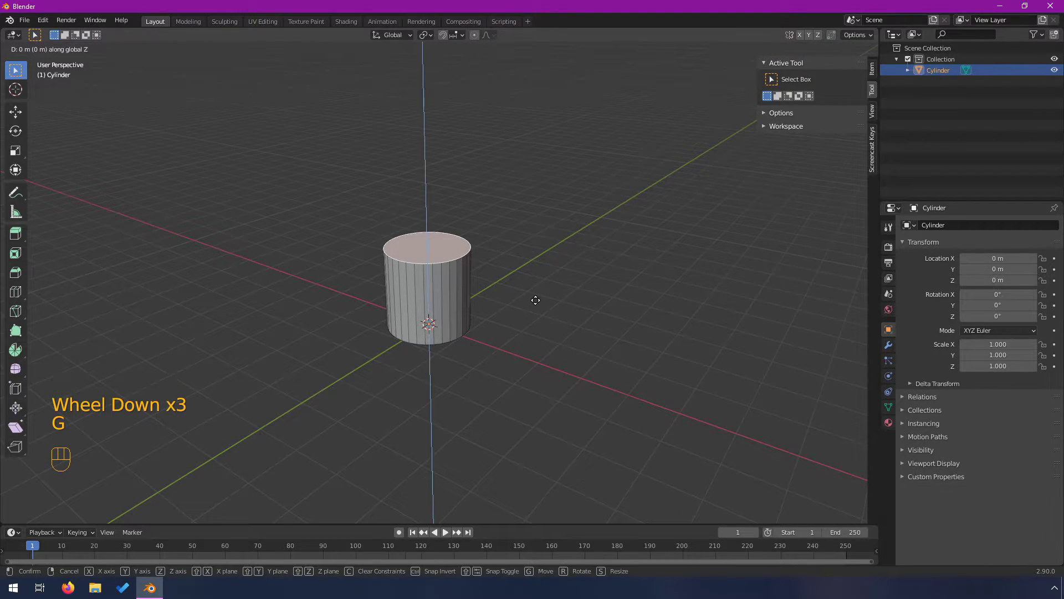
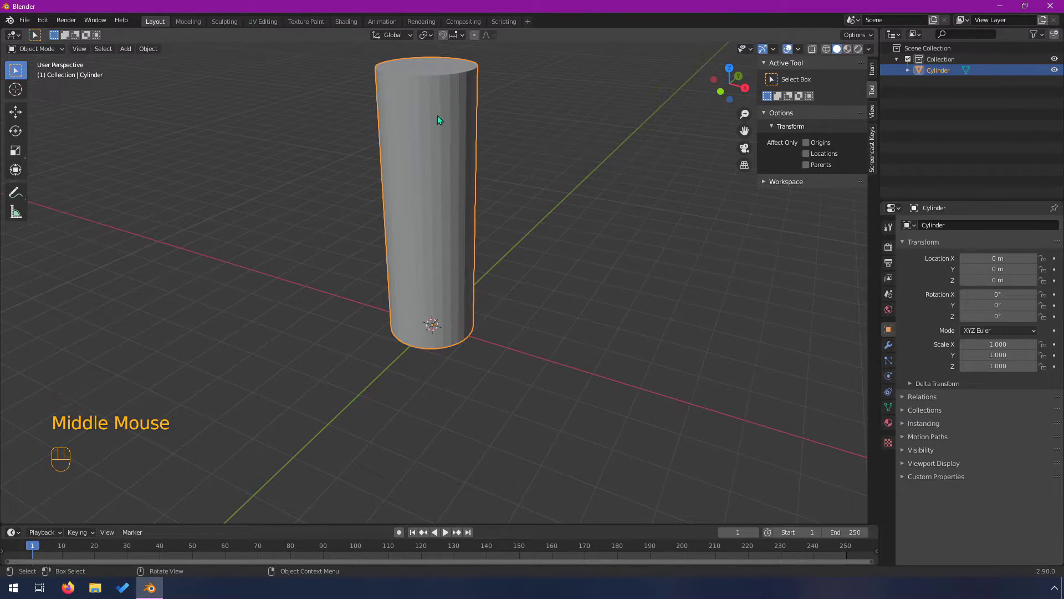
pyautogui.moveTo(441, 160); pyautogui.dragTo(444, 222)
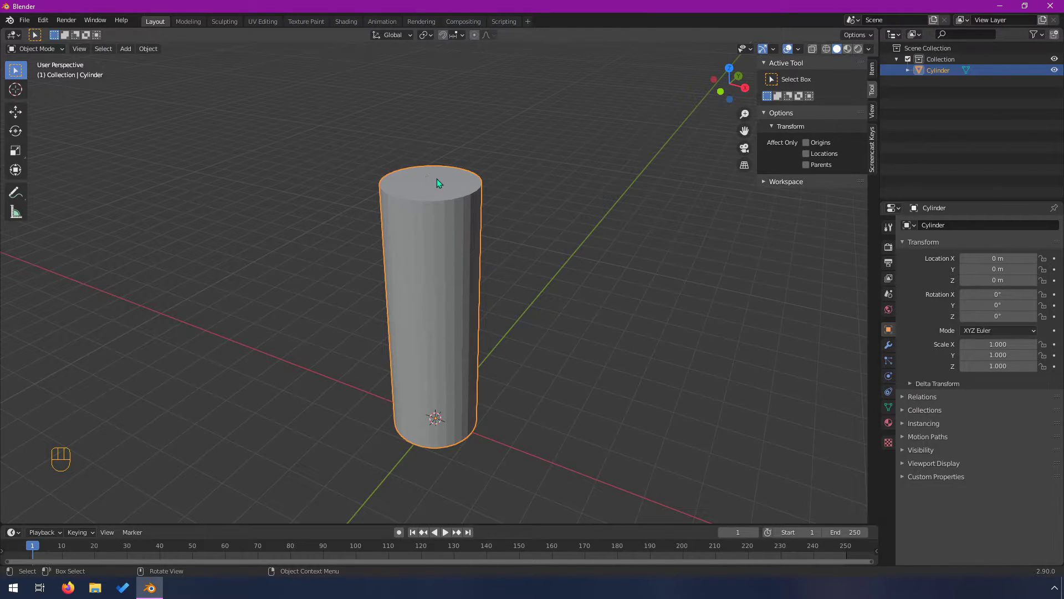
pyautogui.scroll(3)
pyautogui.moveTo(444, 194); pyautogui.dragTo(439, 263)
# - Inset the top cap and scale the inner face down to form the centre terminal nub
pyautogui.press('Tab')
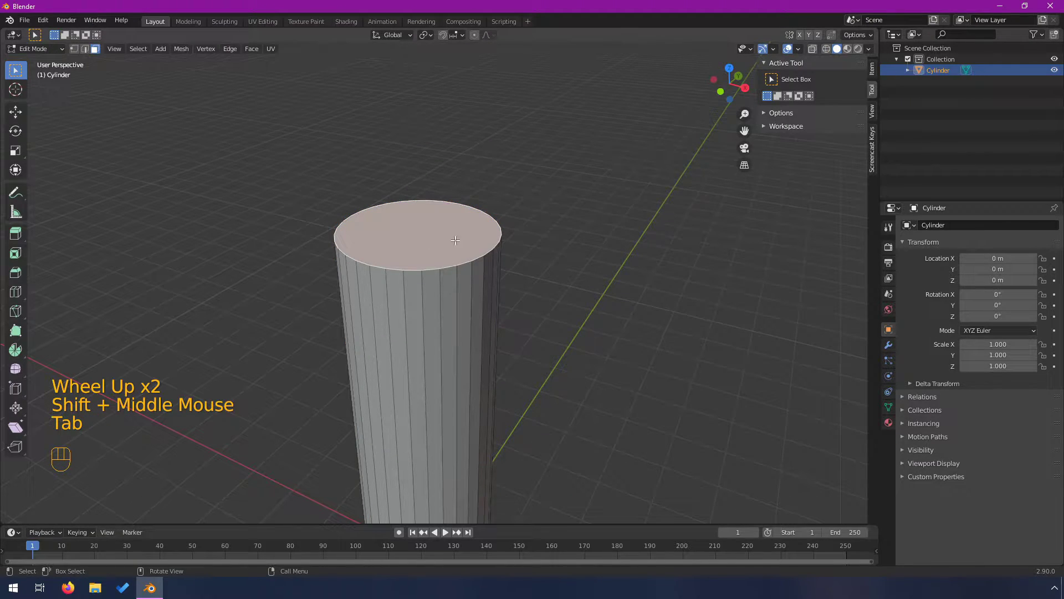
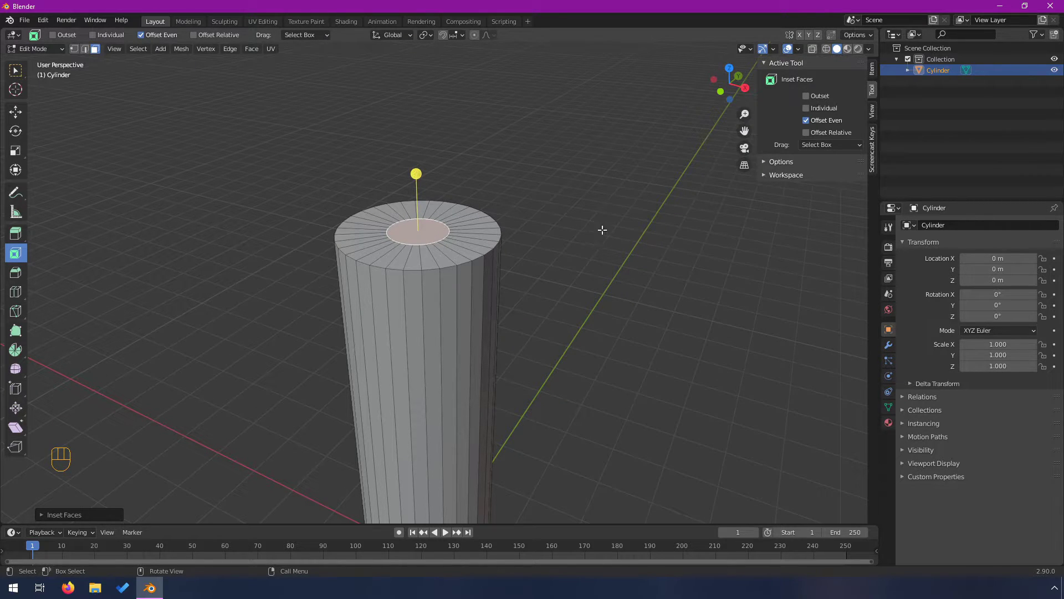
pyautogui.press('s')
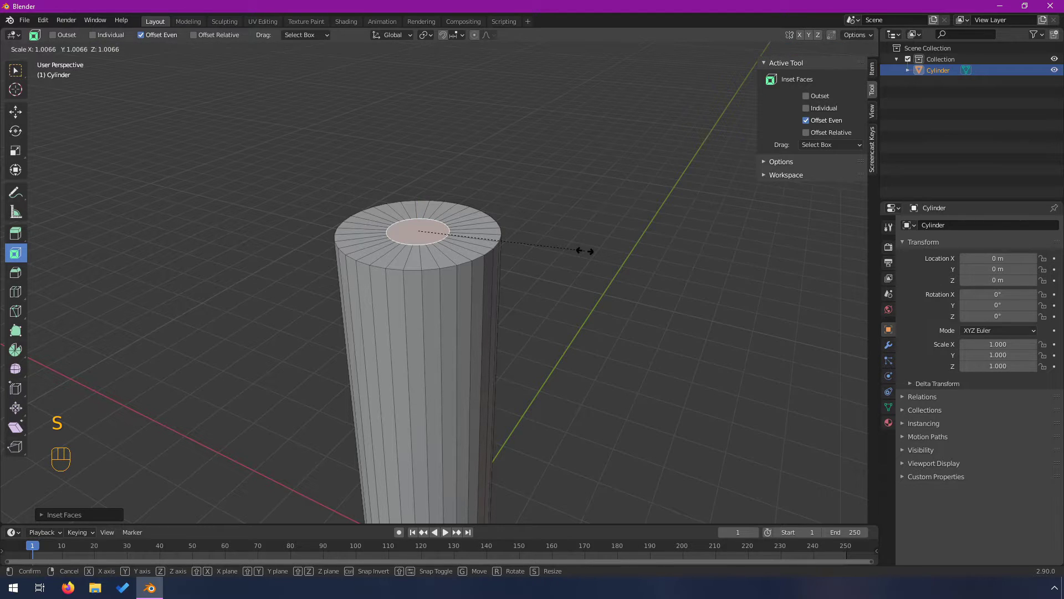
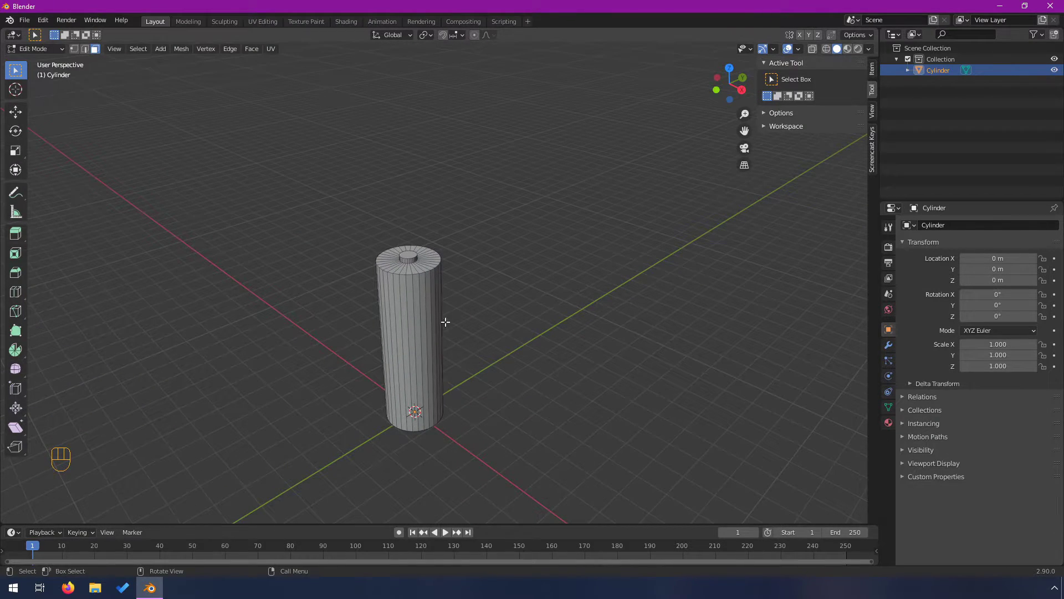
# - Zoom to the nub and switch to Edge select to pick its top rim loop for beveling
pyautogui.scroll(3)
pyautogui.scroll(3)
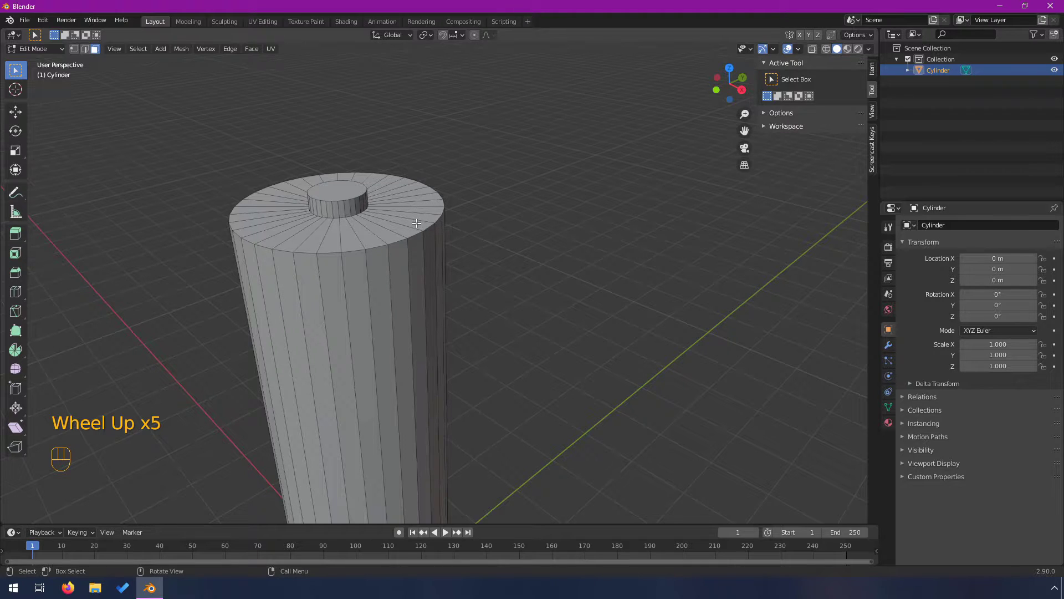
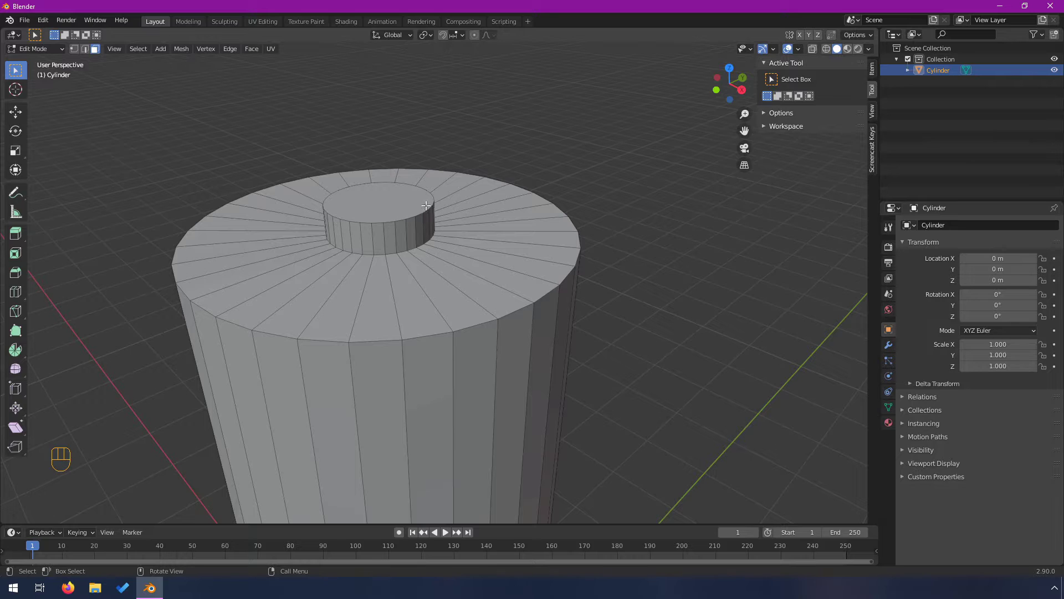
pyautogui.click(88, 53)
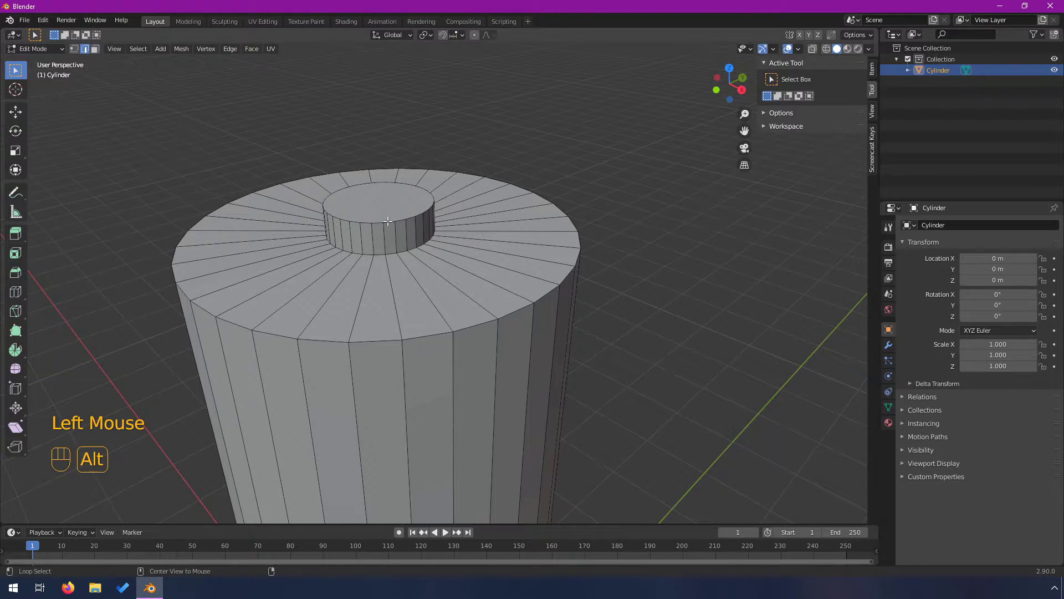
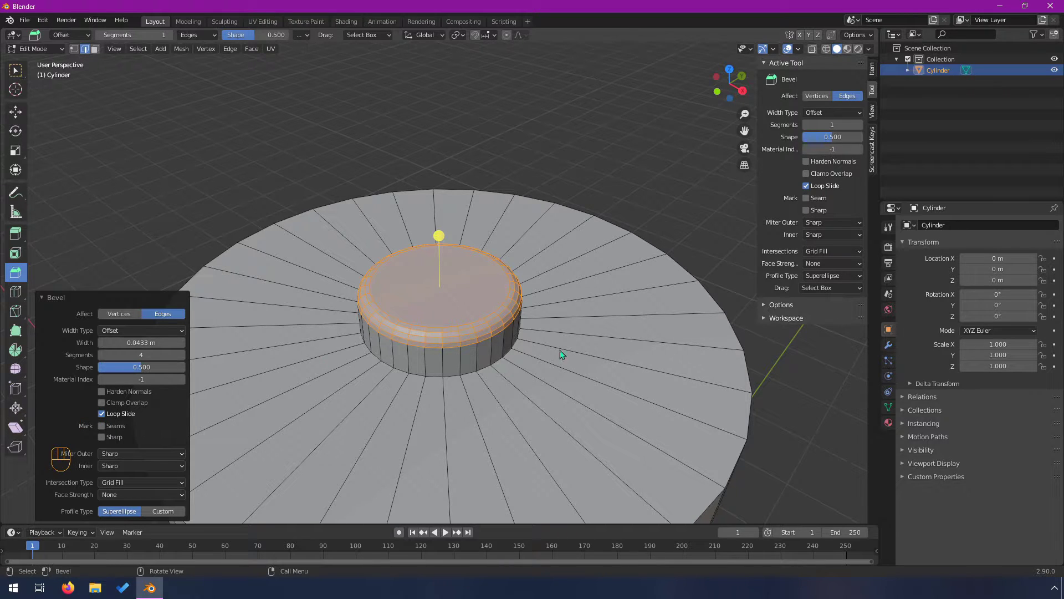
# - Adjust the nub rim's bevel width and segments, deselect, and inspect it from the side
pyautogui.moveTo(434, 385); pyautogui.dragTo(506, 349)
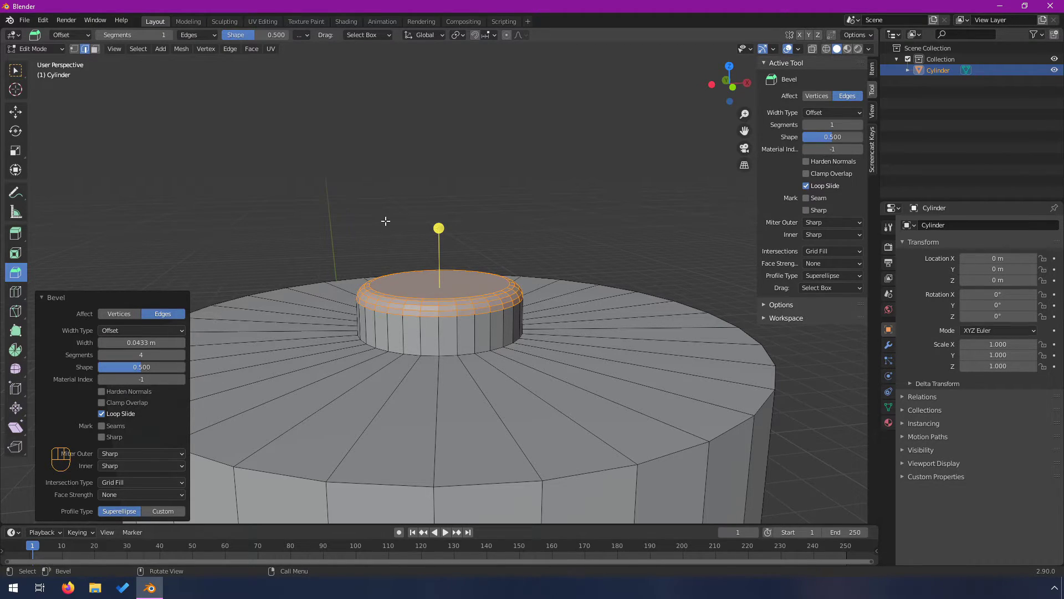
pyautogui.click(347, 225)
pyautogui.moveTo(475, 319); pyautogui.dragTo(412, 327)
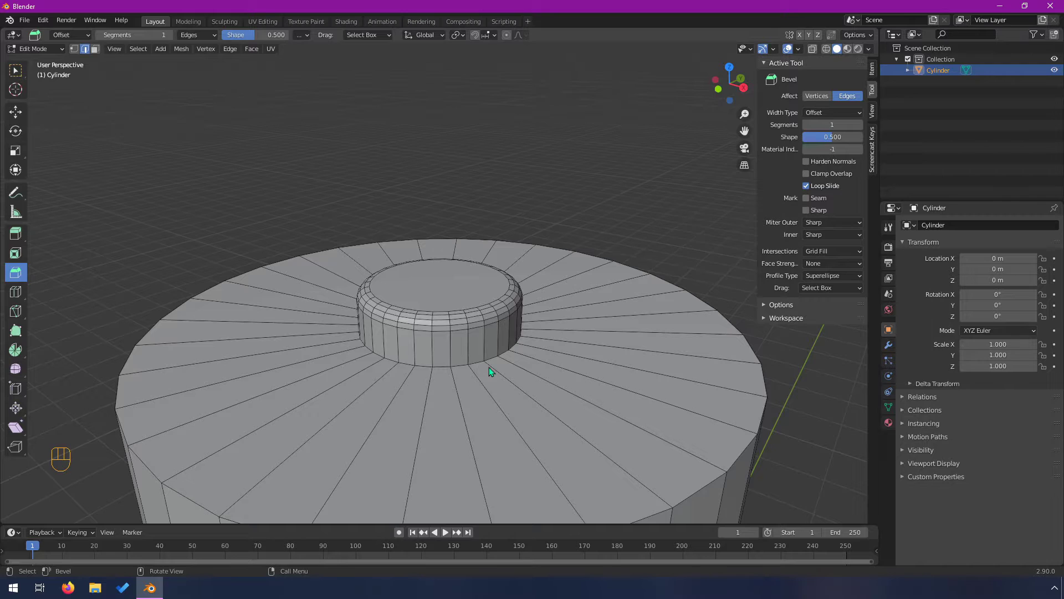
pyautogui.moveTo(496, 371); pyautogui.dragTo(388, 351)
pyautogui.scroll(-3)
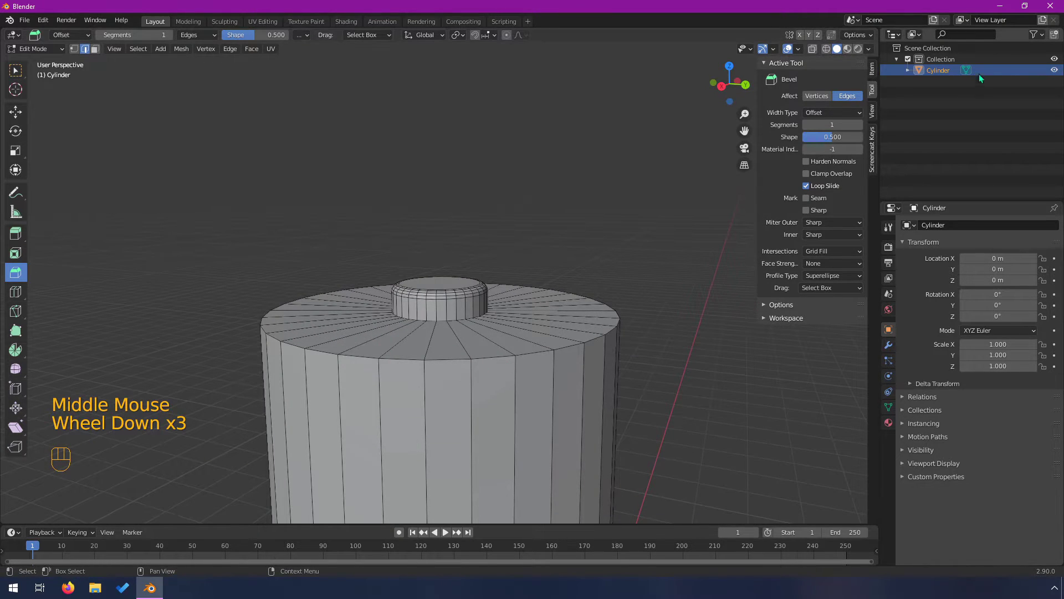
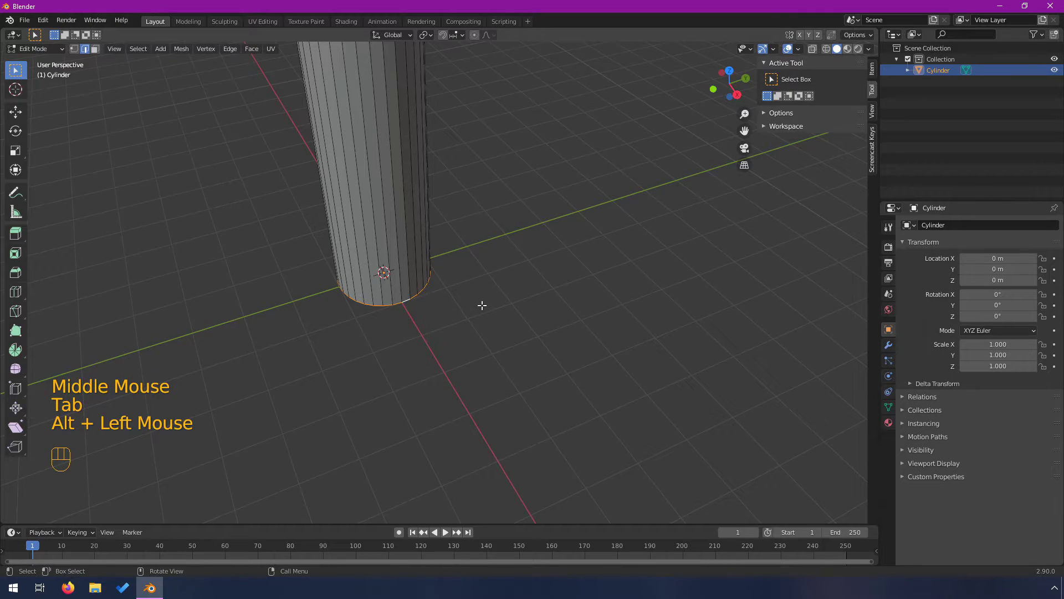
# - Bevel the battery body's top and bottom rims with Ctrl+B and return to Object Mode
pyautogui.press('ctrl+b')
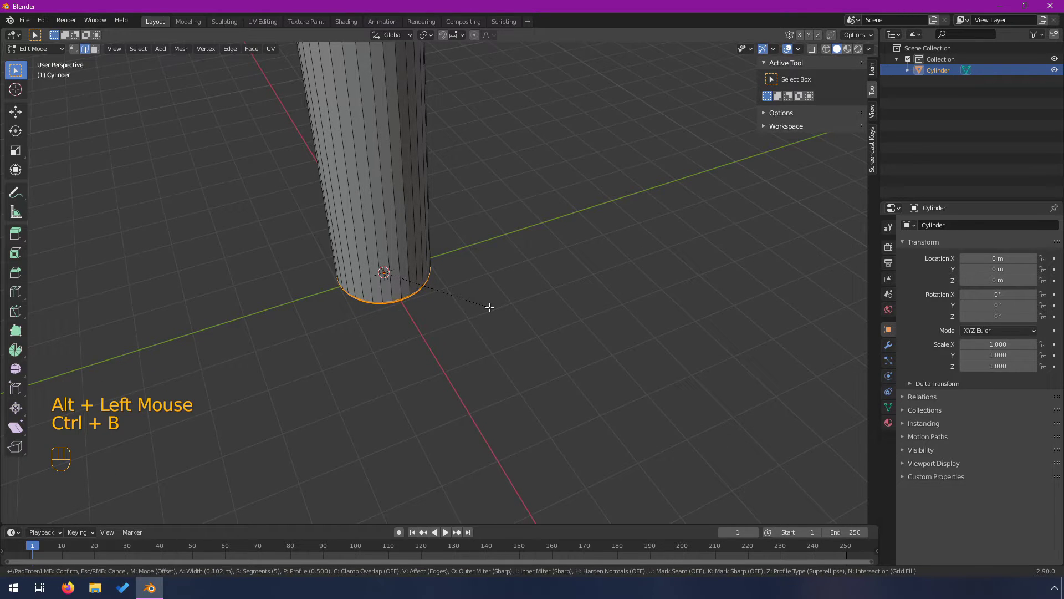
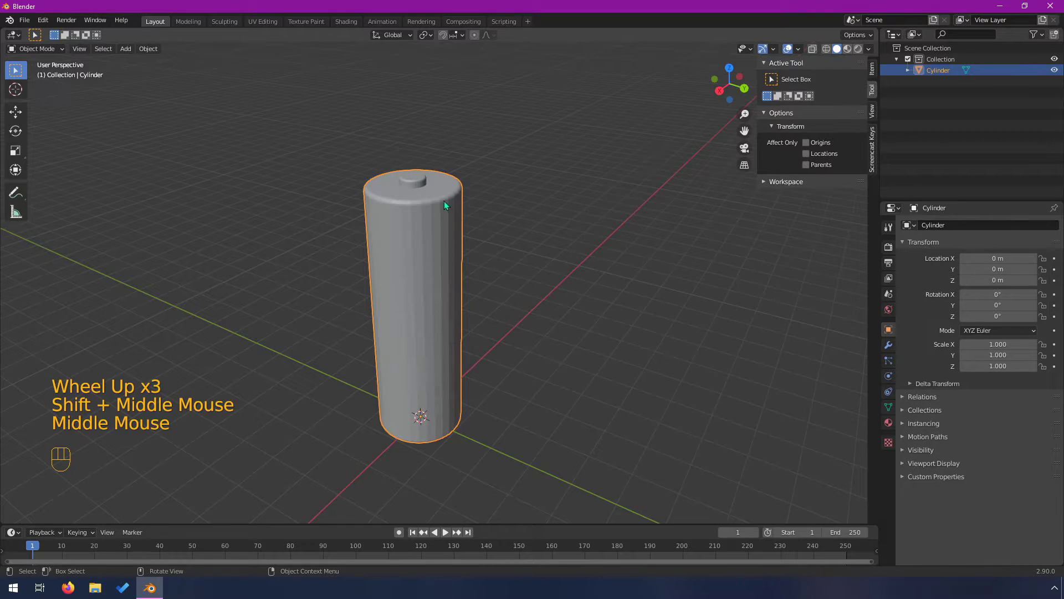
pyautogui.scroll(3)
pyautogui.moveTo(385, 191); pyautogui.dragTo(463, 208)
# - Orbit to the battery top ahead of opening the Object Context Menu
pyautogui.scroll(3)
pyautogui.moveTo(341, 214); pyautogui.dragTo(426, 299)
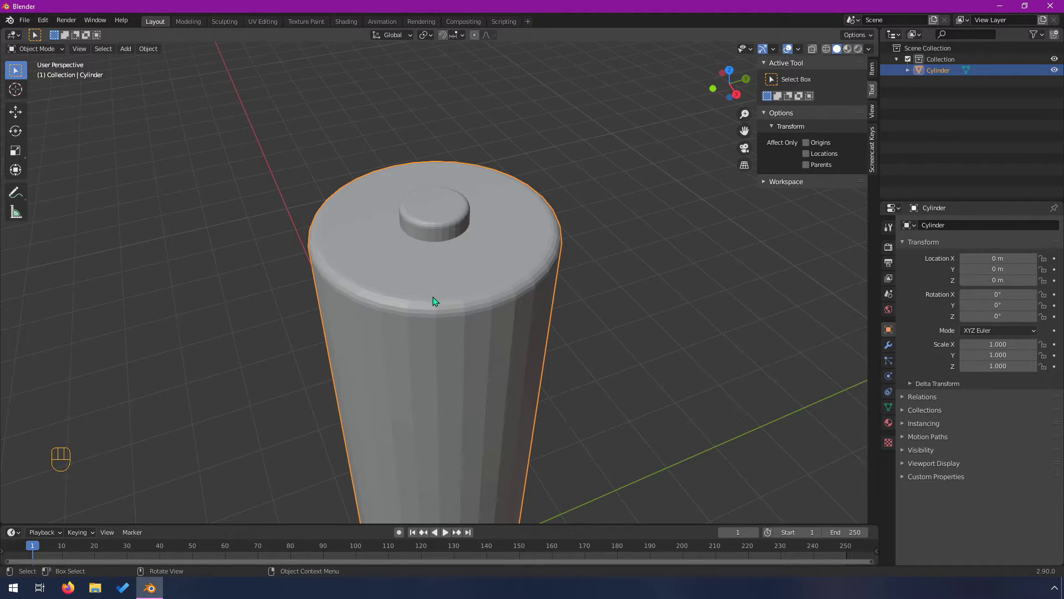
pyautogui.scroll(3)
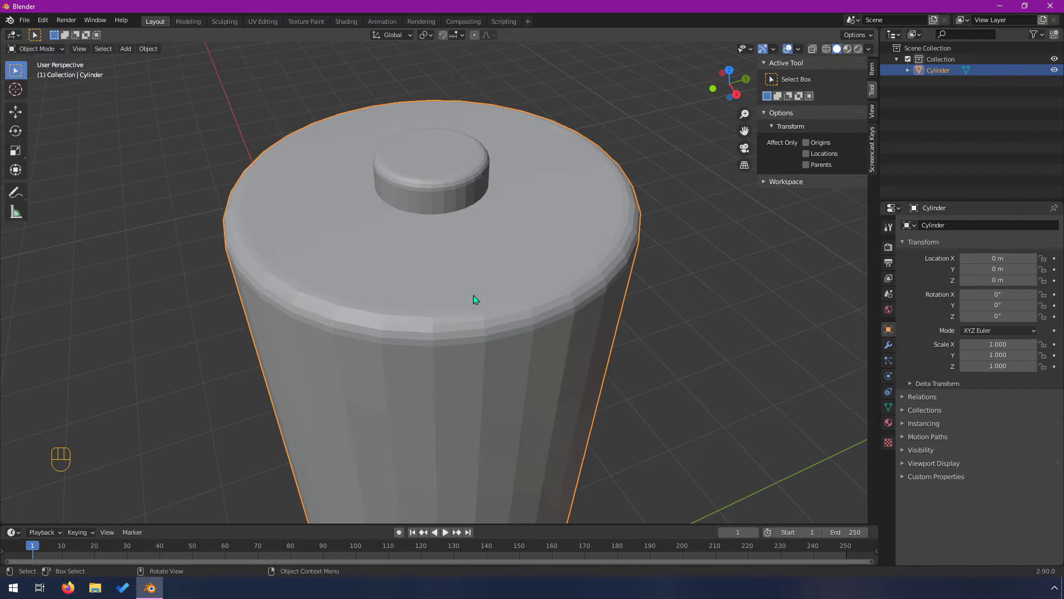
# - Apply Shade Smooth to the battery and orbit around to check the cap rim and nub
pyautogui.moveTo(37, 52); pyautogui.dragTo(38, 61)
pyautogui.moveTo(567, 240); pyautogui.dragTo(527, 244)
pyautogui.moveTo(480, 370); pyautogui.dragTo(451, 361)
pyautogui.scroll(-3)
pyautogui.scroll(-3)
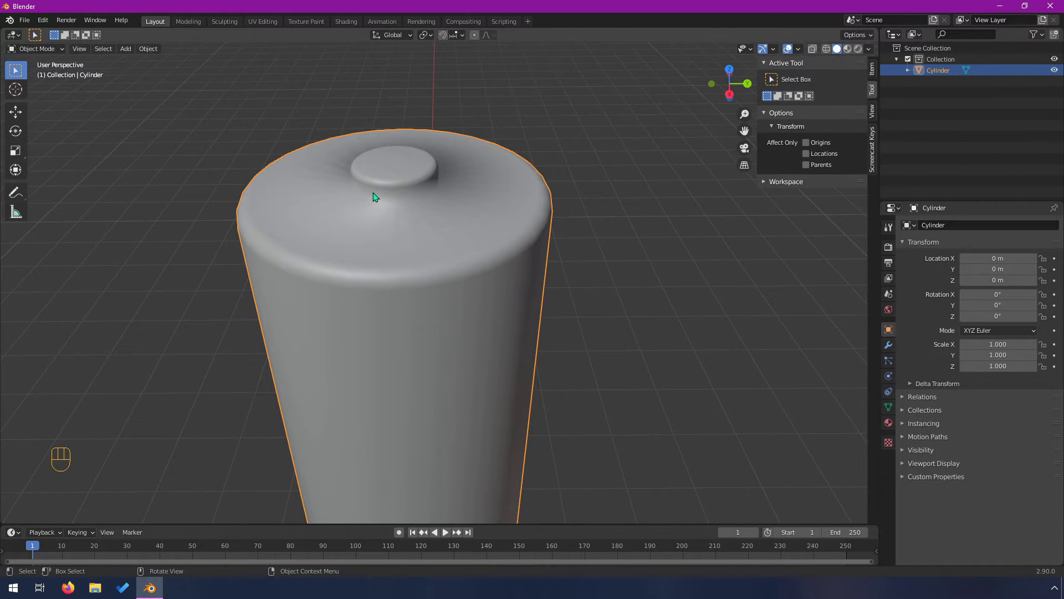
pyautogui.moveTo(375, 298); pyautogui.dragTo(407, 315)
pyautogui.scroll(3)
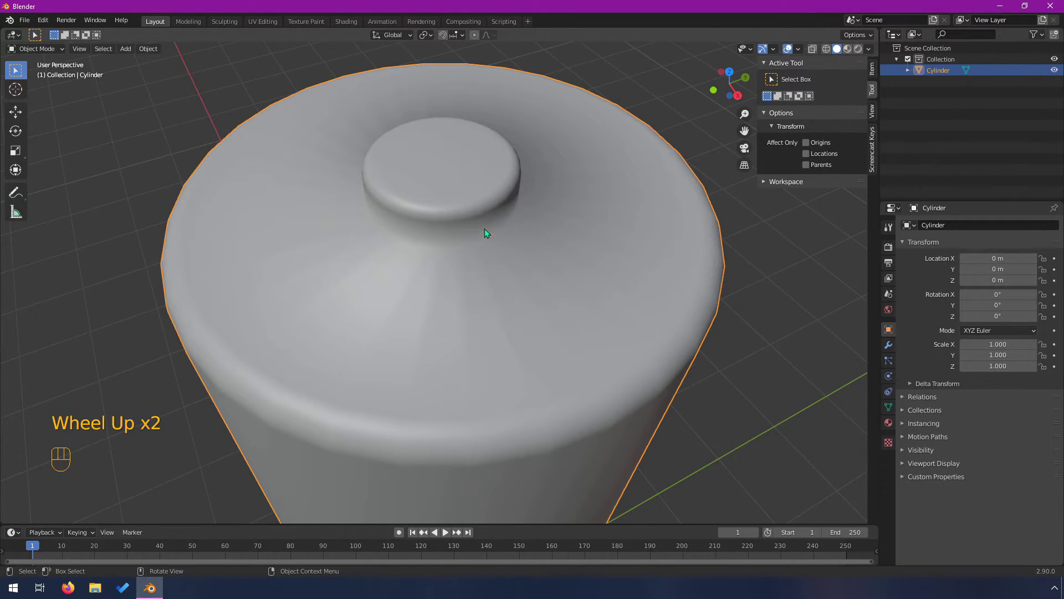
# - Bevel the nub's base edge loop into a soft fillet against the cap
pyautogui.press('Tab')
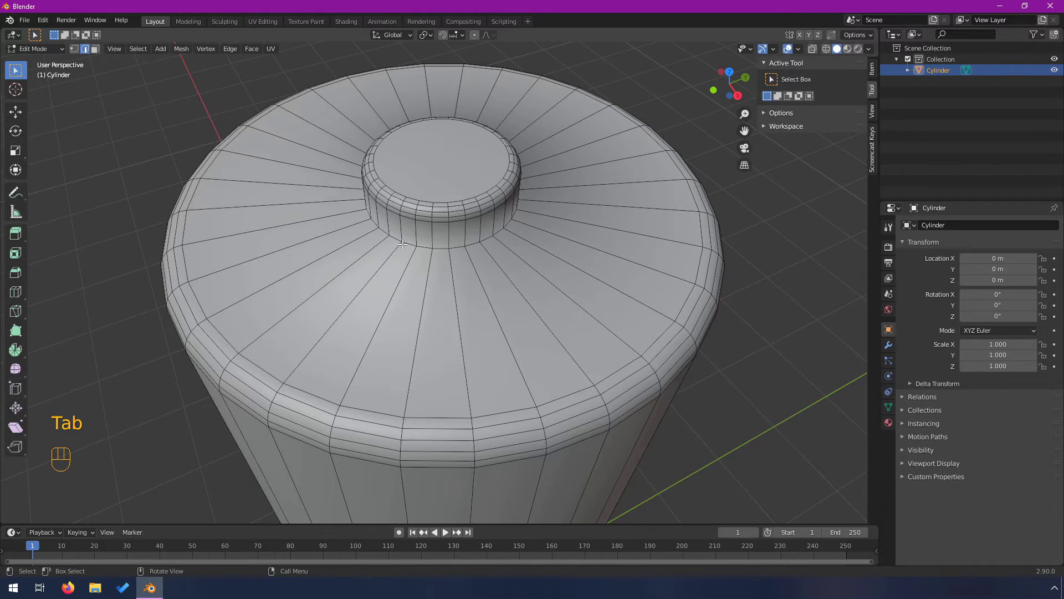
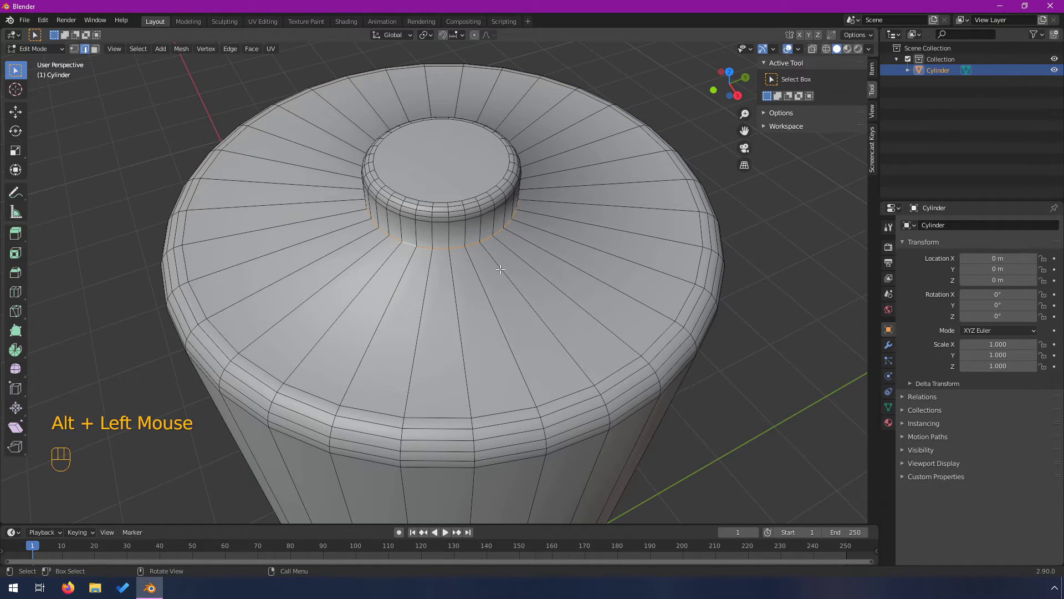
pyautogui.press('ctrl+b')
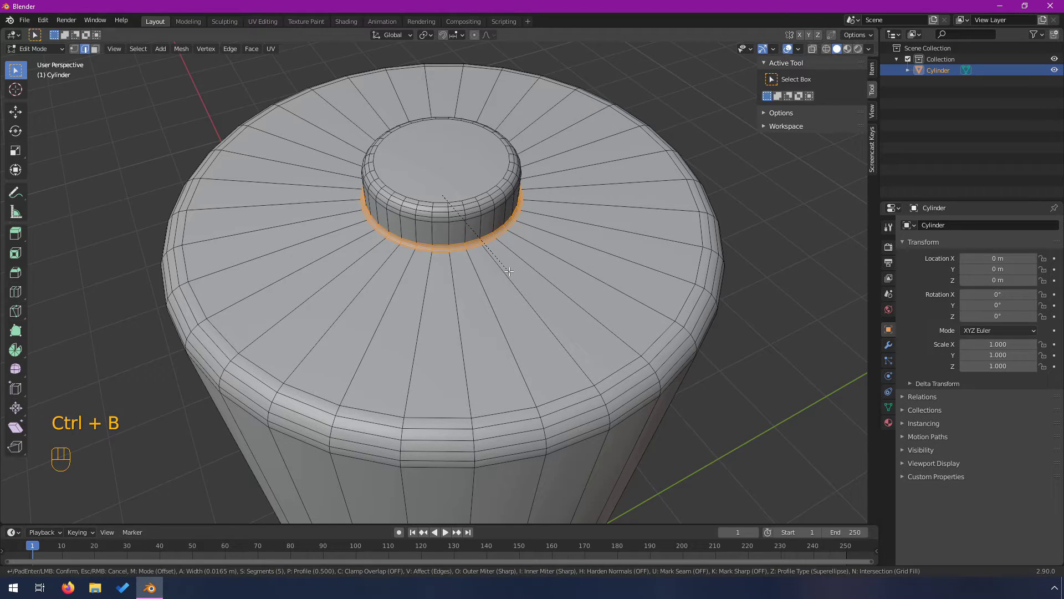
pyautogui.press('Tab')
pyautogui.moveTo(372, 330); pyautogui.dragTo(410, 325)
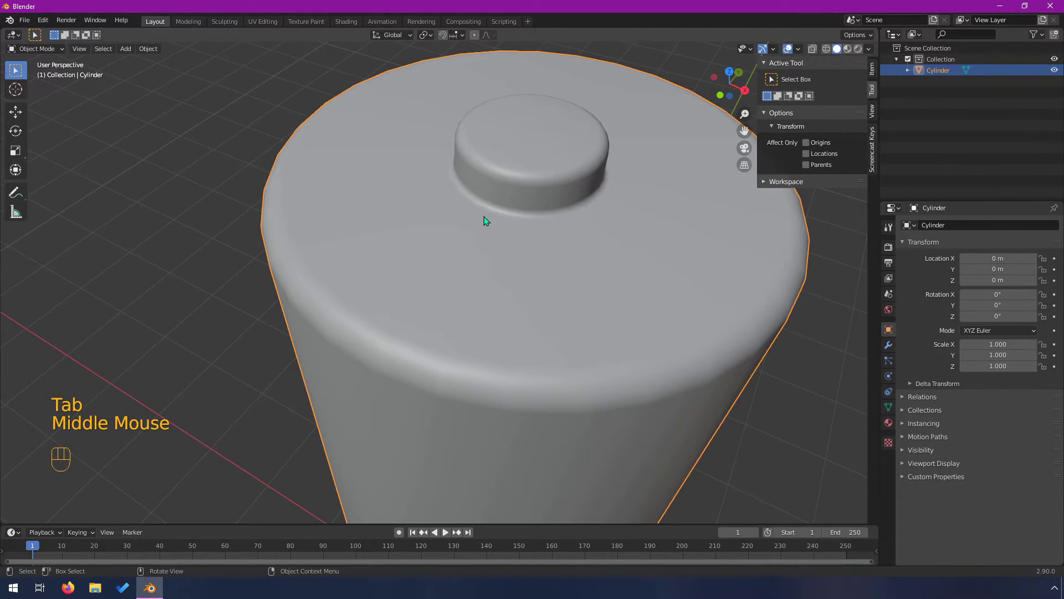
# - Check the rounded nub in Object Mode, orbiting from the top down to the whole battery
pyautogui.press('Tab')
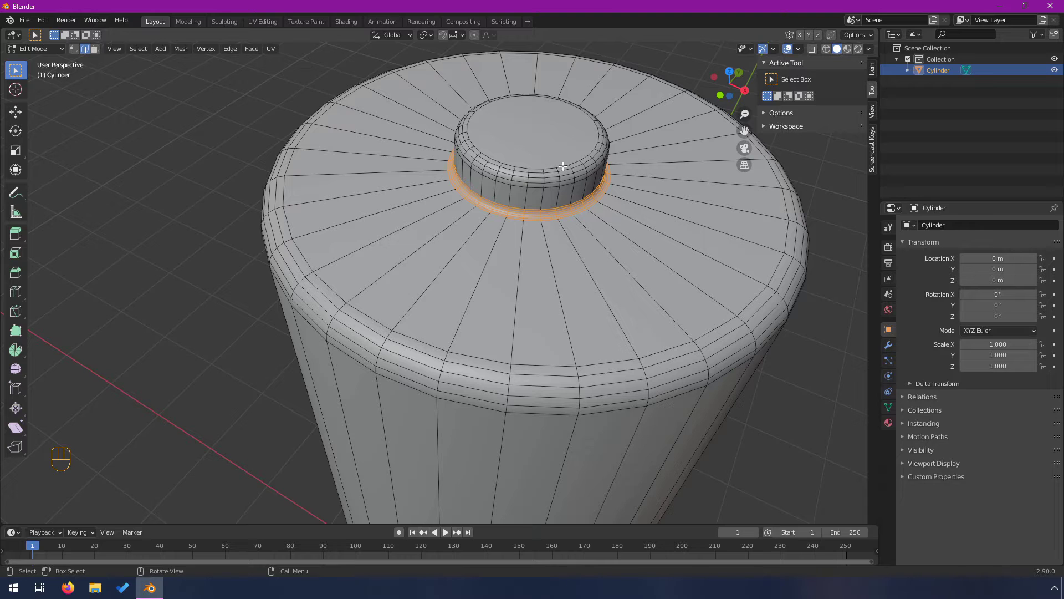
pyautogui.press('Tab')
pyautogui.scroll(-3)
pyautogui.moveTo(486, 330); pyautogui.dragTo(446, 309)
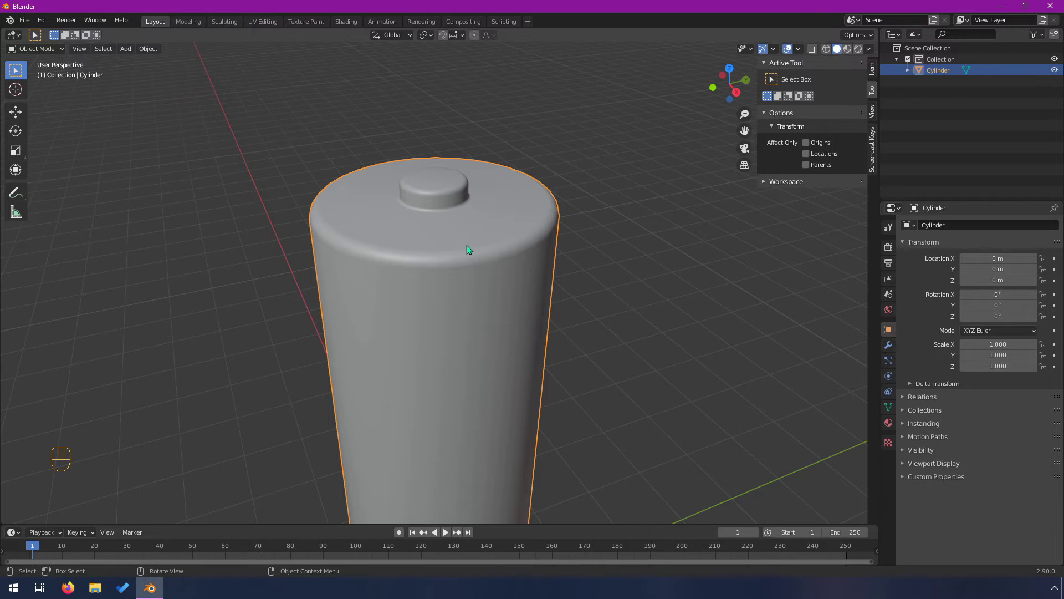
pyautogui.scroll(-3)
pyautogui.moveTo(507, 395); pyautogui.dragTo(514, 322)
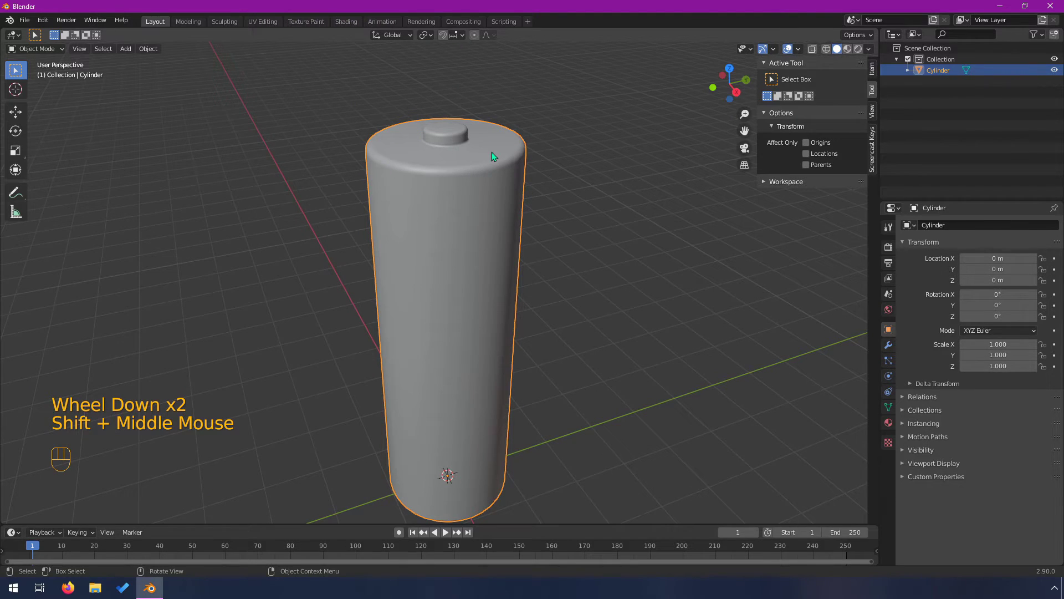
pyautogui.scroll(3)
pyautogui.moveTo(440, 135); pyautogui.dragTo(446, 279)
pyautogui.scroll(3)
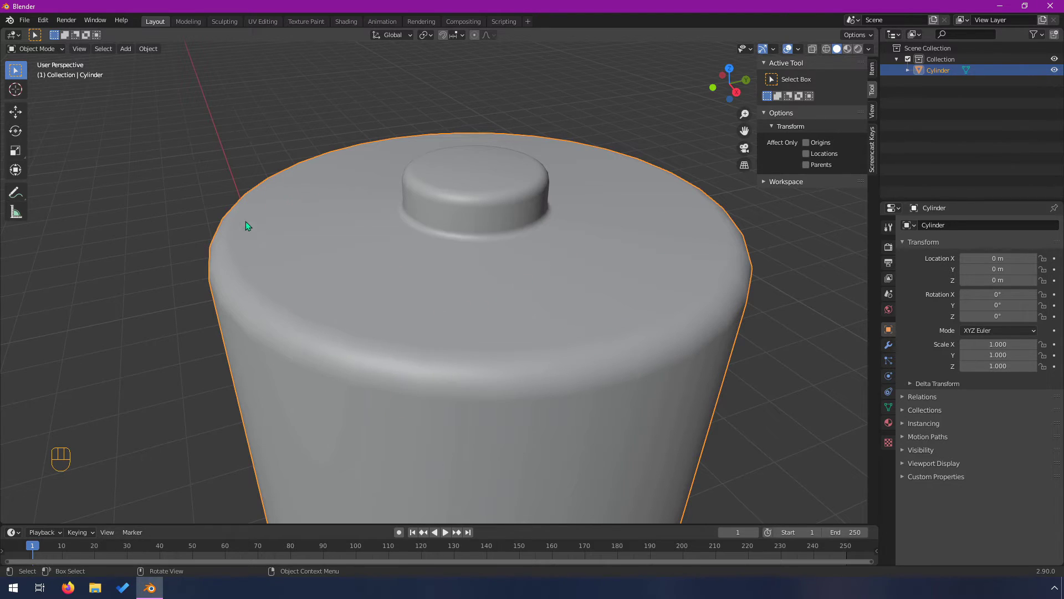
# - Toggle the battery between Edit and Object Mode while orbiting around it
pyautogui.press('Tab')
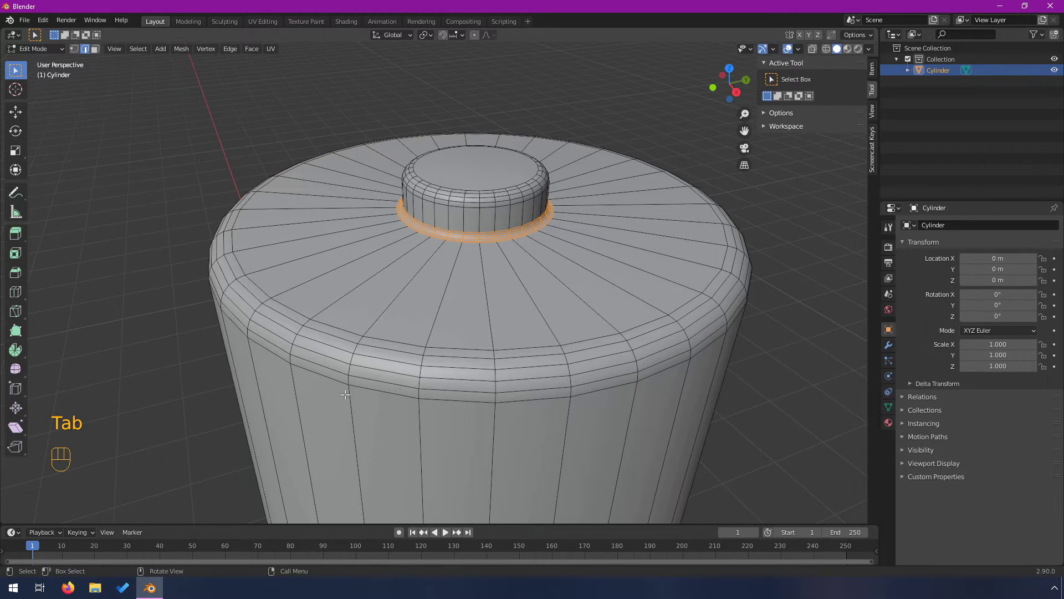
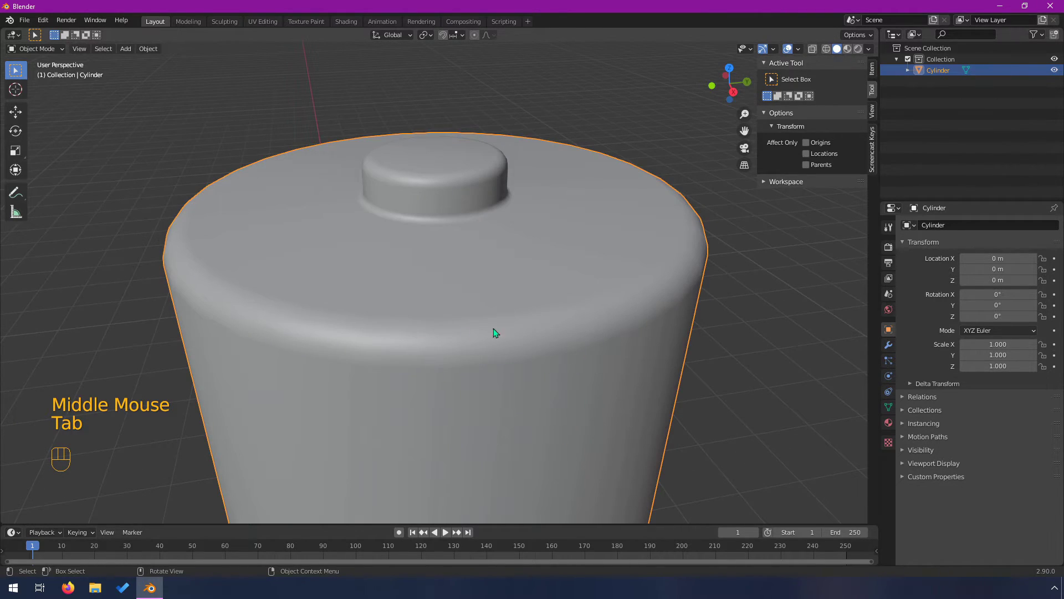
pyautogui.press('Tab')
pyautogui.press('Tab')
pyautogui.rightClick(434, 291)
pyautogui.moveTo(434, 291); pyautogui.dragTo(410, 306)
pyautogui.rightClick(460, 289)
pyautogui.moveTo(460, 290); pyautogui.dragTo(423, 280)
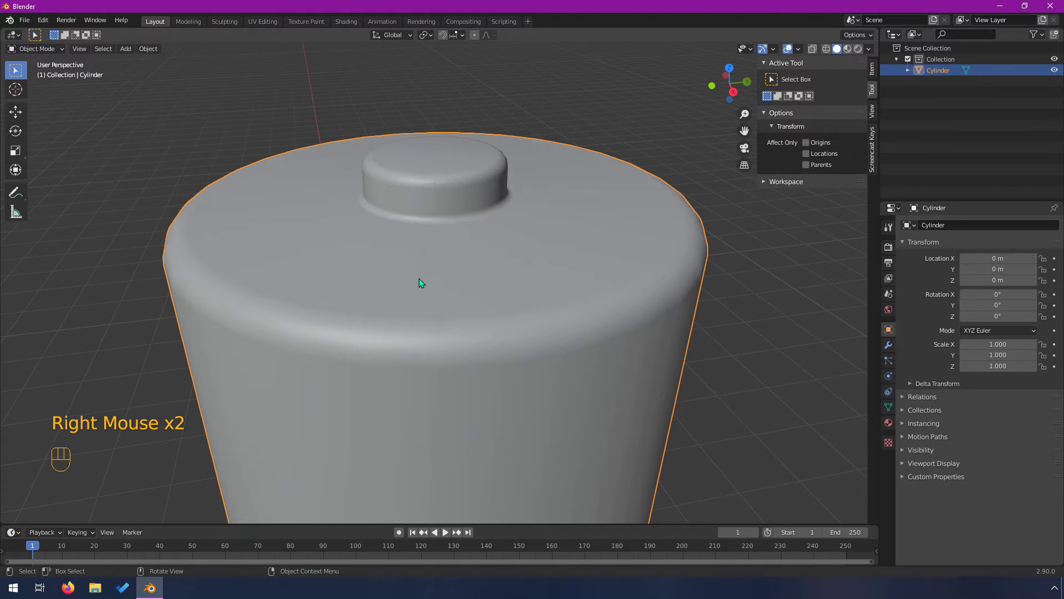
# - Zoom out to the full battery, then swing back in toward the nub
pyautogui.scroll(-3)
pyautogui.click(670, 320)
pyautogui.scroll(-3)
pyautogui.moveTo(570, 396); pyautogui.dragTo(546, 404)
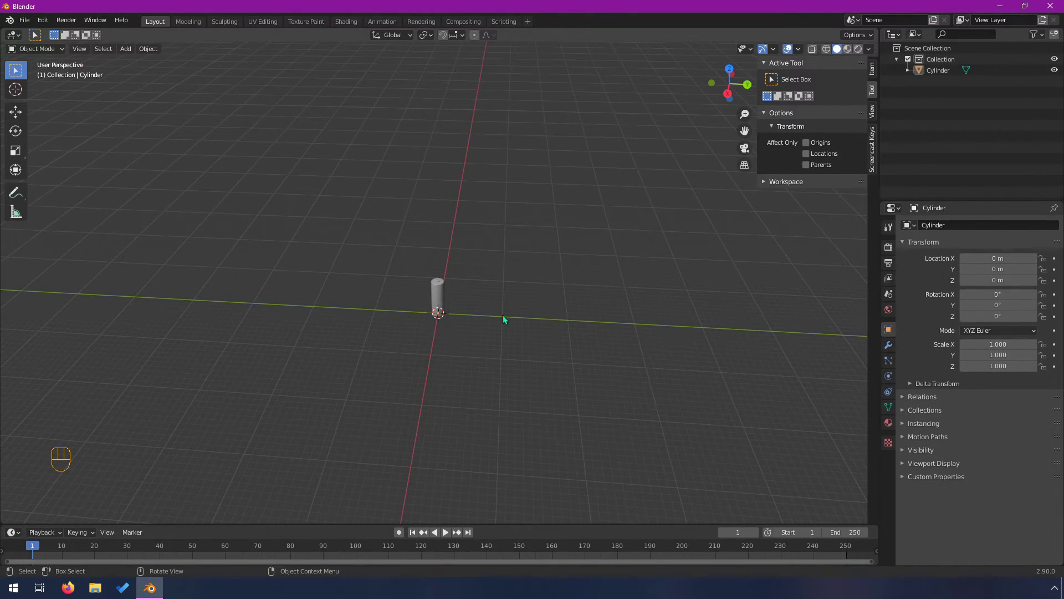
pyautogui.scroll(3)
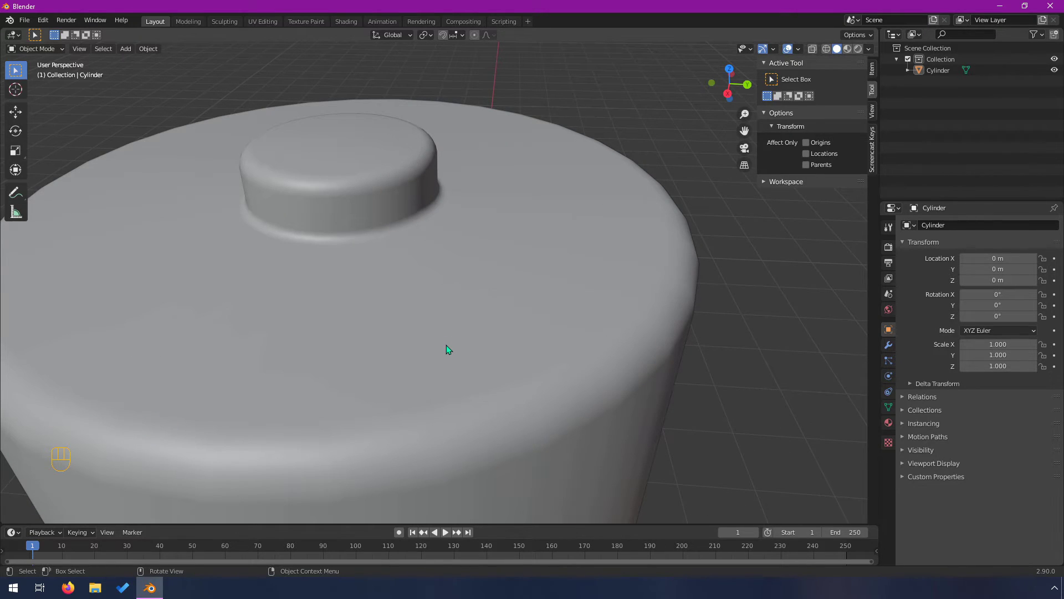
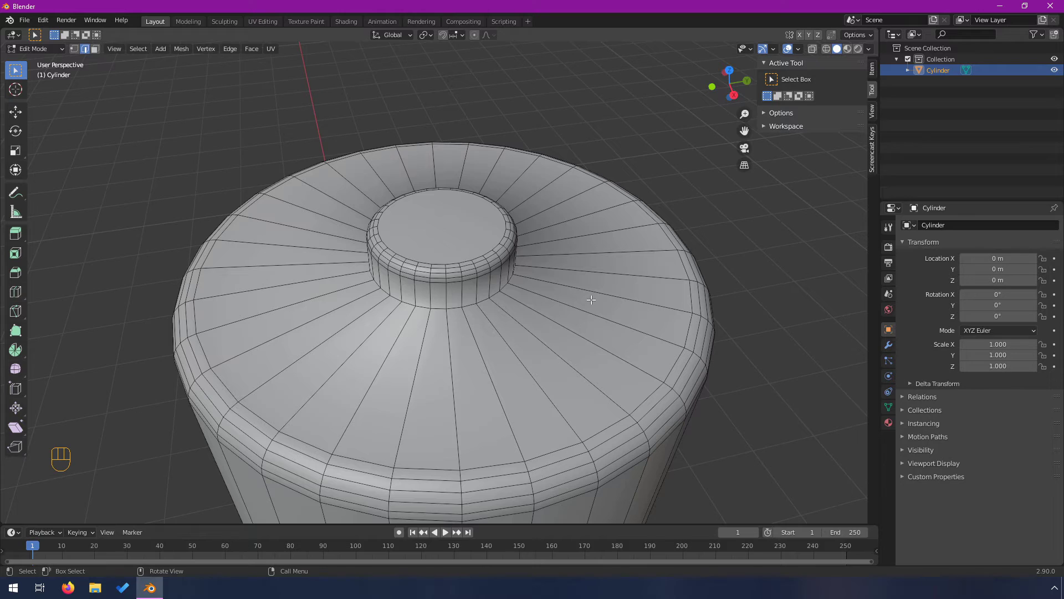
# - Add a tight loop cut beside the nub's base and inspect the crease in Object Mode
pyautogui.press('ctrl+r')
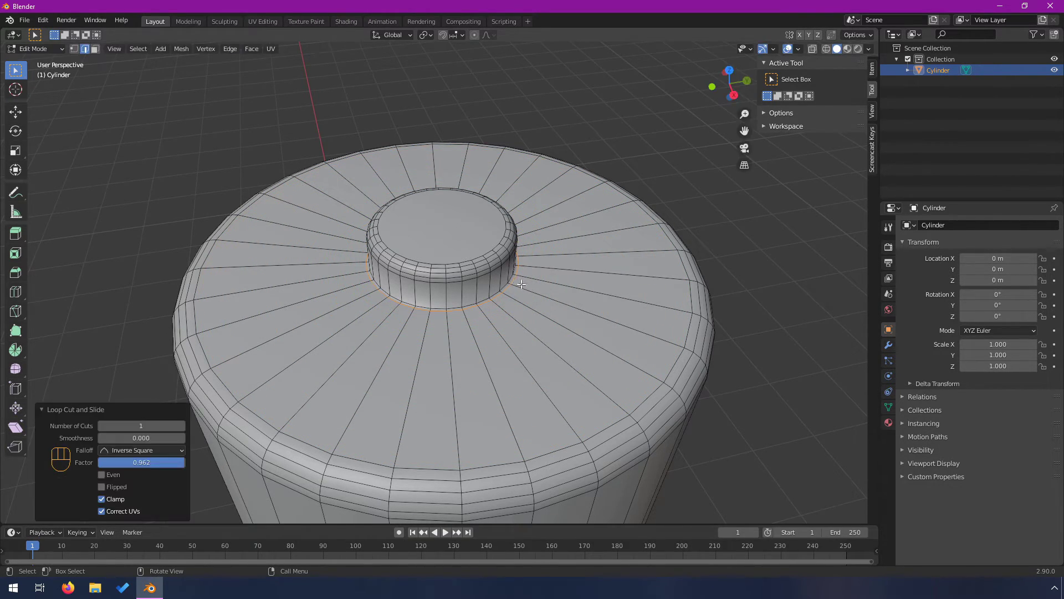
pyautogui.press('Tab')
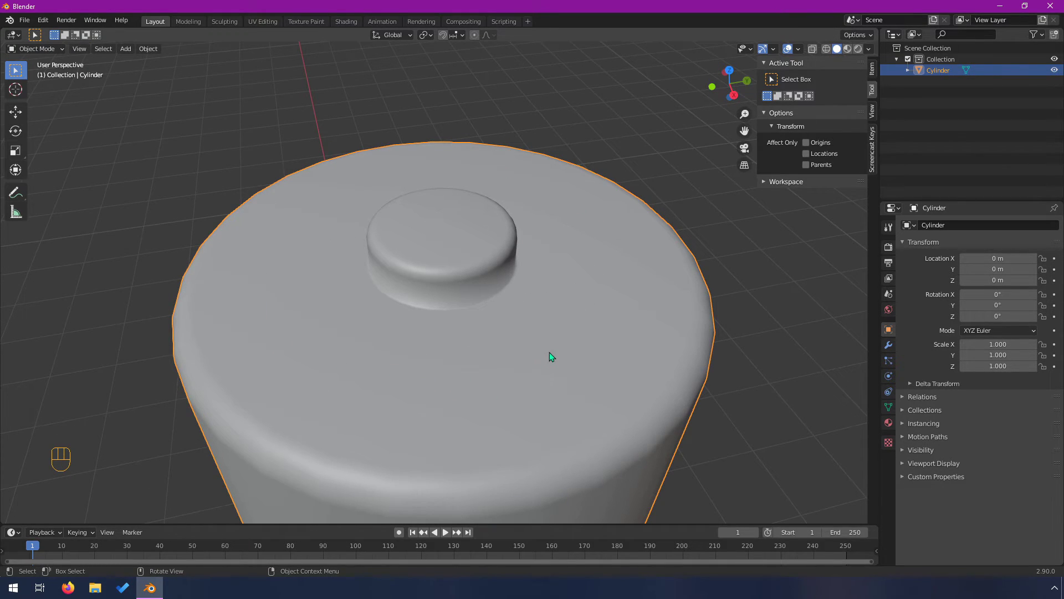
pyautogui.moveTo(541, 382); pyautogui.dragTo(549, 357)
pyautogui.scroll(3)
pyautogui.scroll(-3)
pyautogui.moveTo(497, 200); pyautogui.dragTo(485, 237)
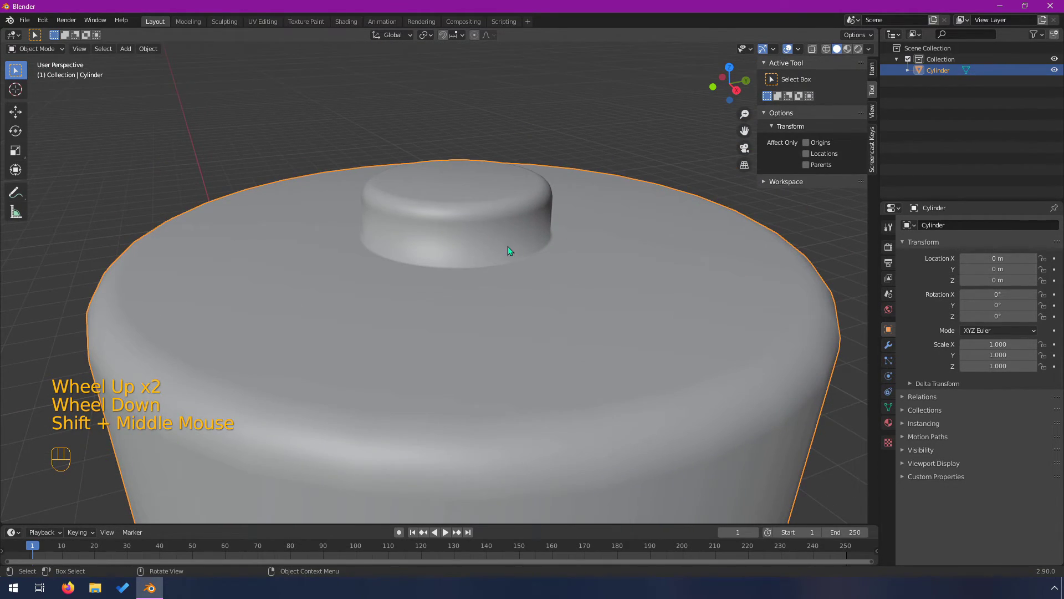
# - Add a second tightening loop at the nub's base and review the whole body
pyautogui.press('Tab')
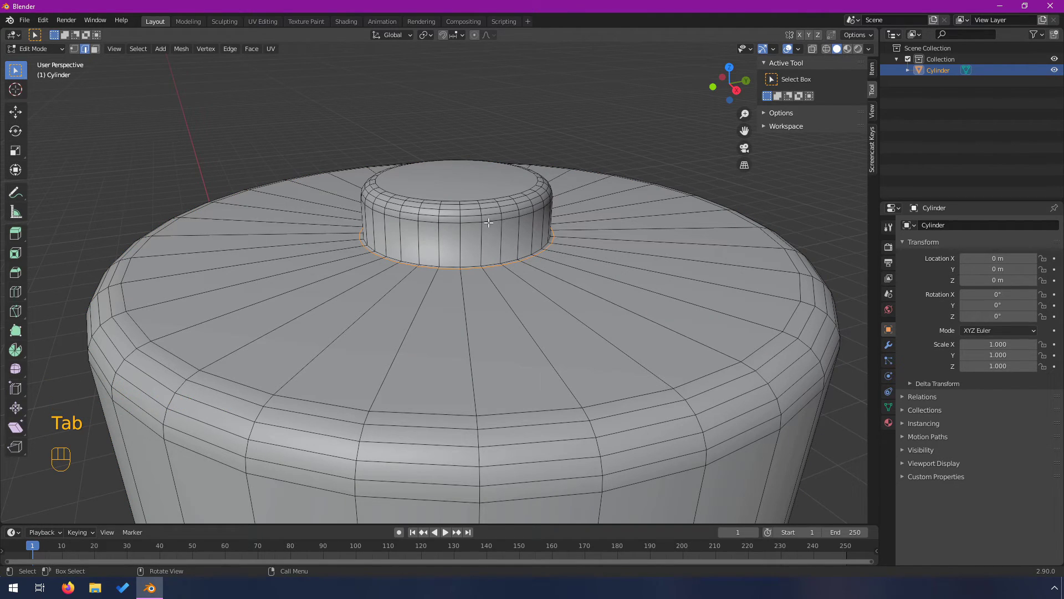
pyautogui.press('ctrl+r')
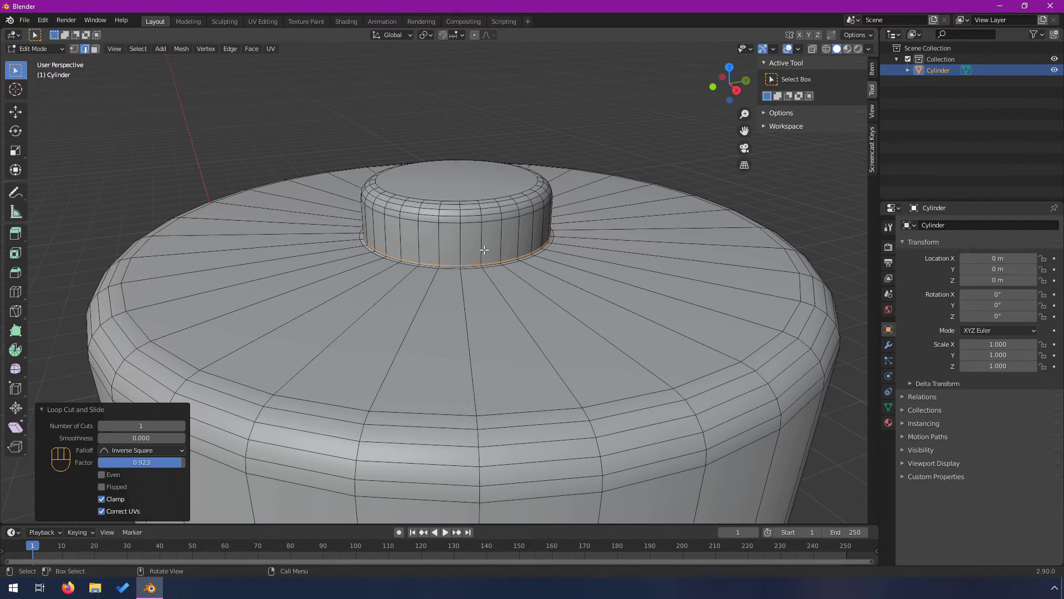
pyautogui.press('Tab')
pyautogui.moveTo(452, 294); pyautogui.dragTo(419, 304)
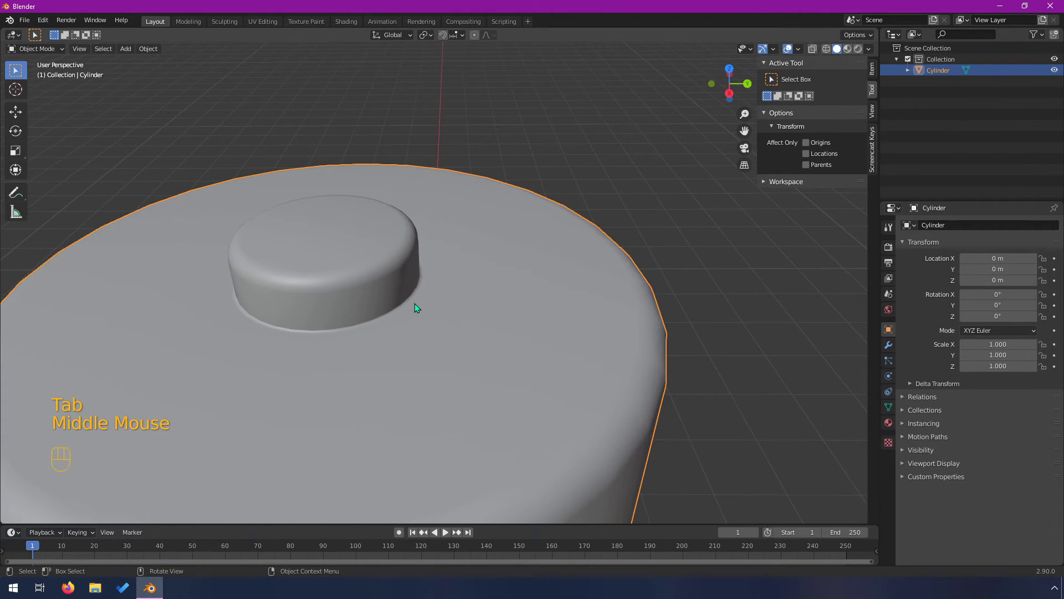
pyautogui.scroll(-3)
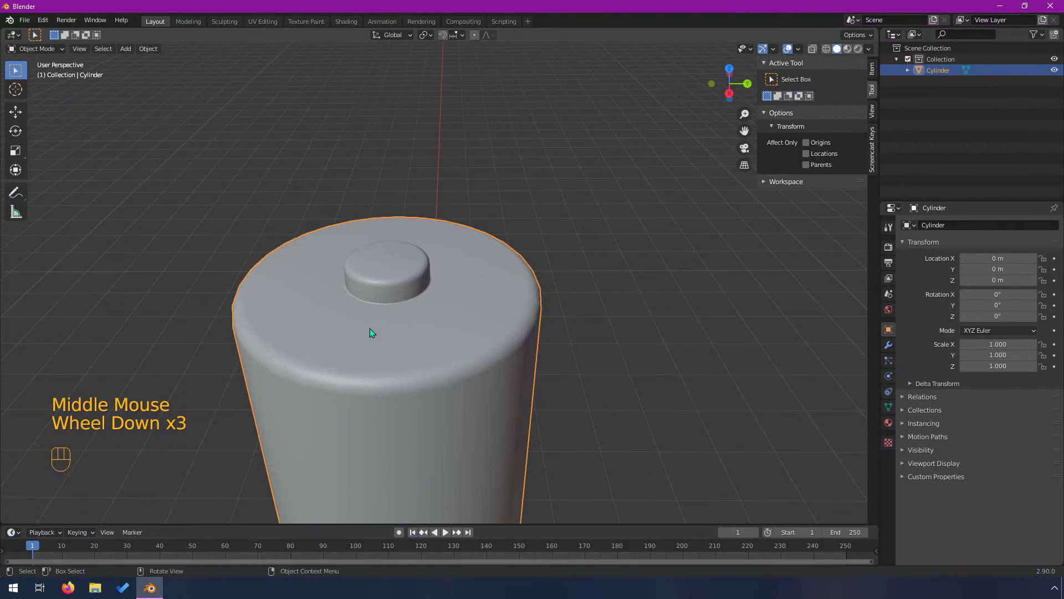
pyautogui.scroll(-3)
pyautogui.moveTo(431, 391); pyautogui.dragTo(454, 373)
pyautogui.scroll(-3)
pyautogui.scroll(3)
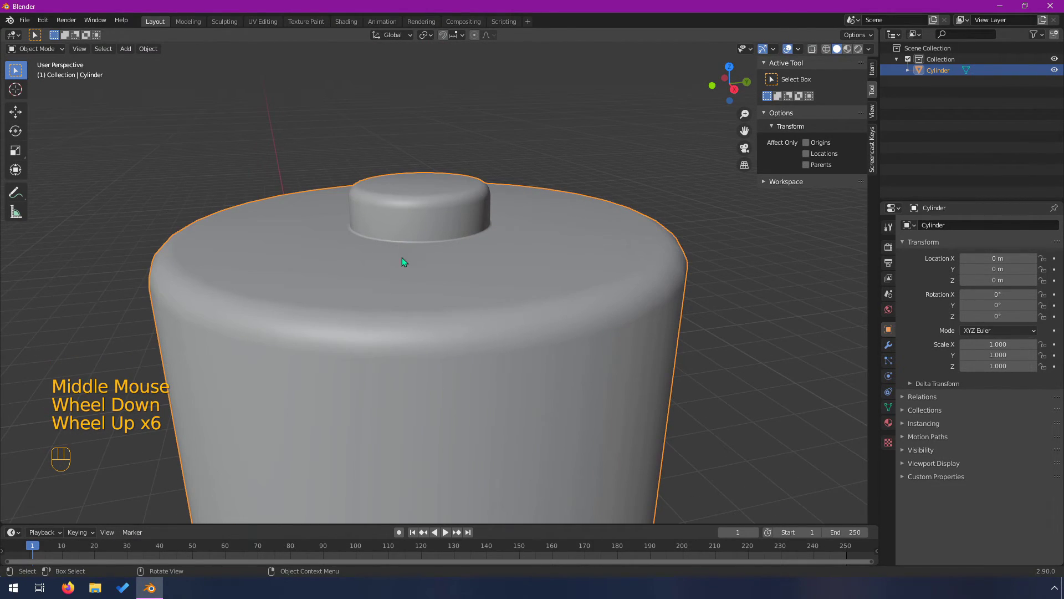
pyautogui.scroll(-3)
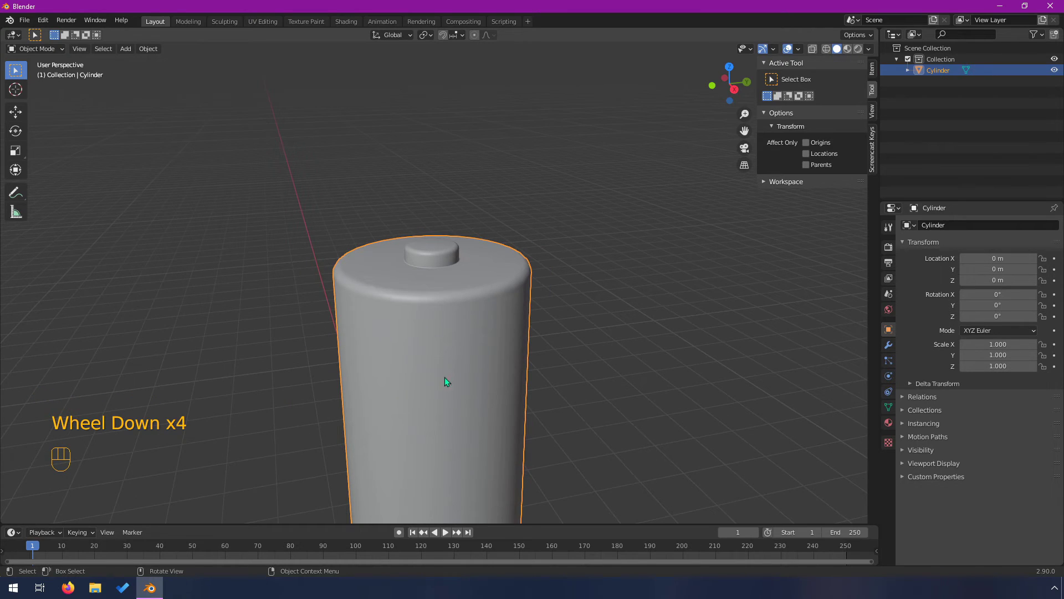
pyautogui.moveTo(455, 364); pyautogui.dragTo(445, 239)
# - Start a horizontal loop cut around the middle of the battery body
pyautogui.press('Tab')
pyautogui.scroll(-3)
pyautogui.press('ctrl+r')
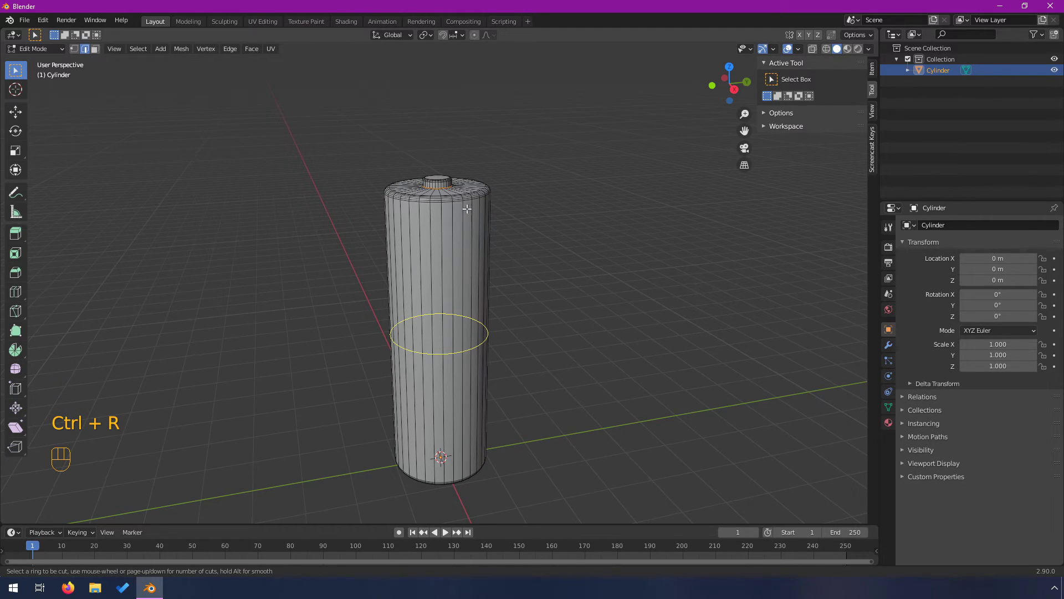
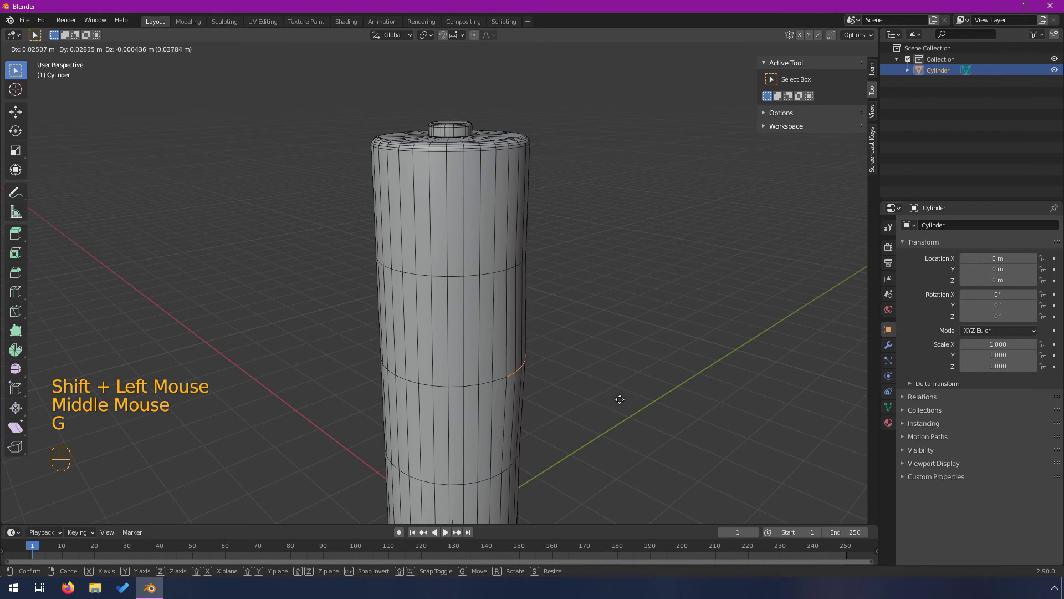
# - Push a body edge ring outward so one side bulges, checking it smooth-shaded
pyautogui.press('Tab')
pyautogui.moveTo(595, 409); pyautogui.dragTo(361, 380)
pyautogui.scroll(-3)
pyautogui.scroll(-3)
pyautogui.moveTo(417, 380); pyautogui.dragTo(625, 391)
pyautogui.scroll(3)
pyautogui.press('Tab')
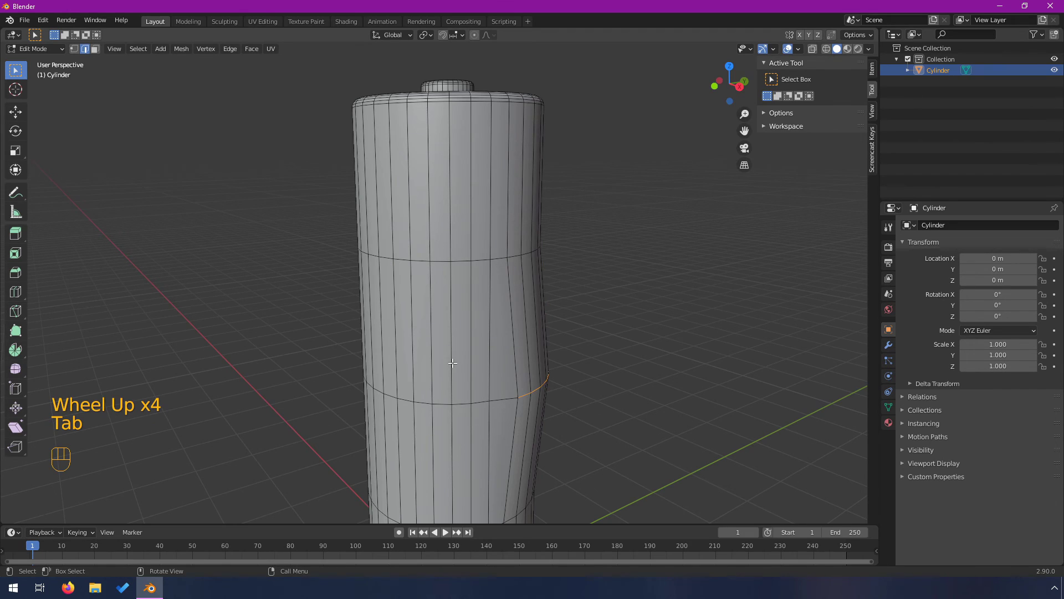
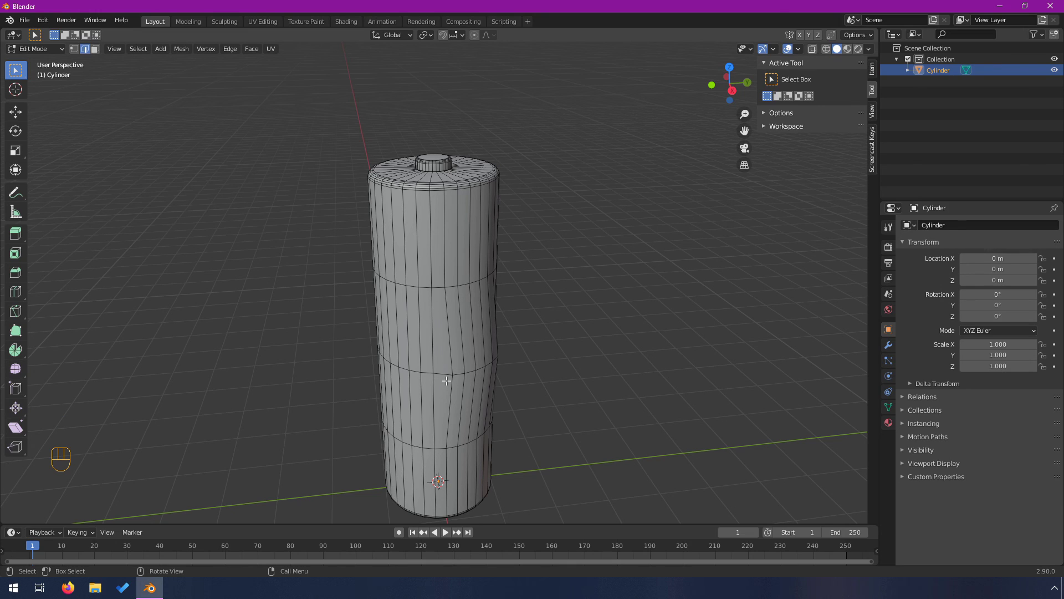
pyautogui.press('Tab')
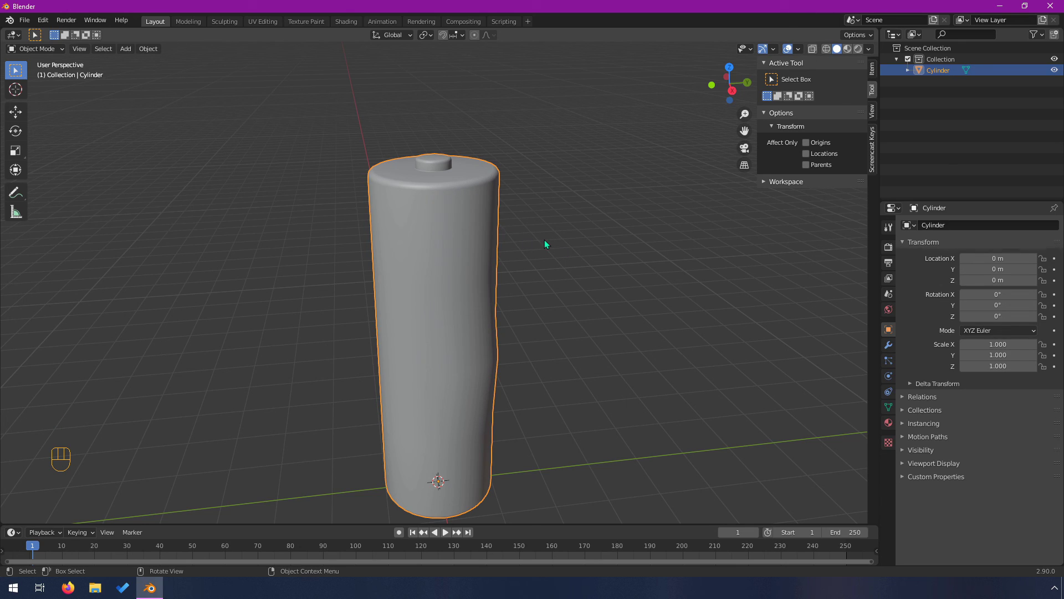
pyautogui.moveTo(451, 252); pyautogui.dragTo(463, 253)
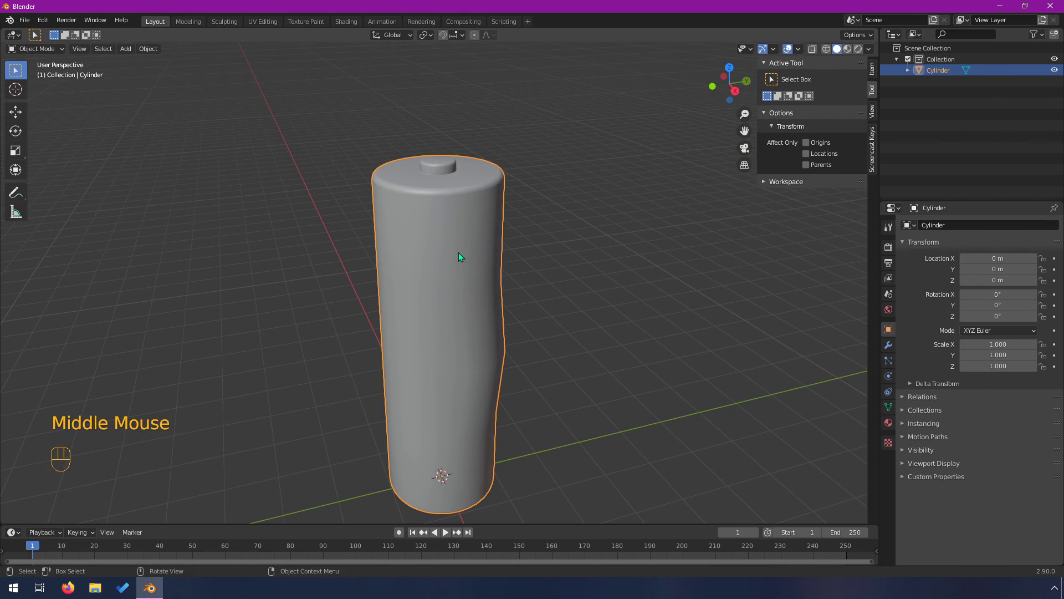